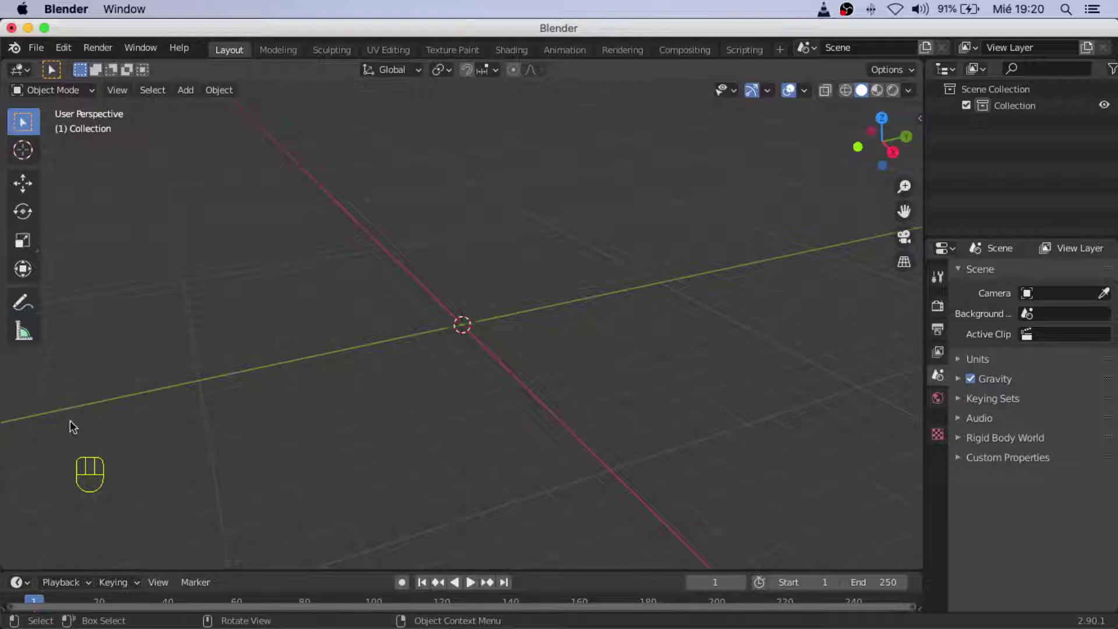
- Orbit around the empty scene, then bring up the Shift+A add-object list to pick a mesh
{"action": "left_click_drag", "start_coordinate": [279, 422], "coordinate": [368, 418]}
{"action": "left_click_drag", "start_coordinate": [575, 364], "coordinate": [453, 391]}
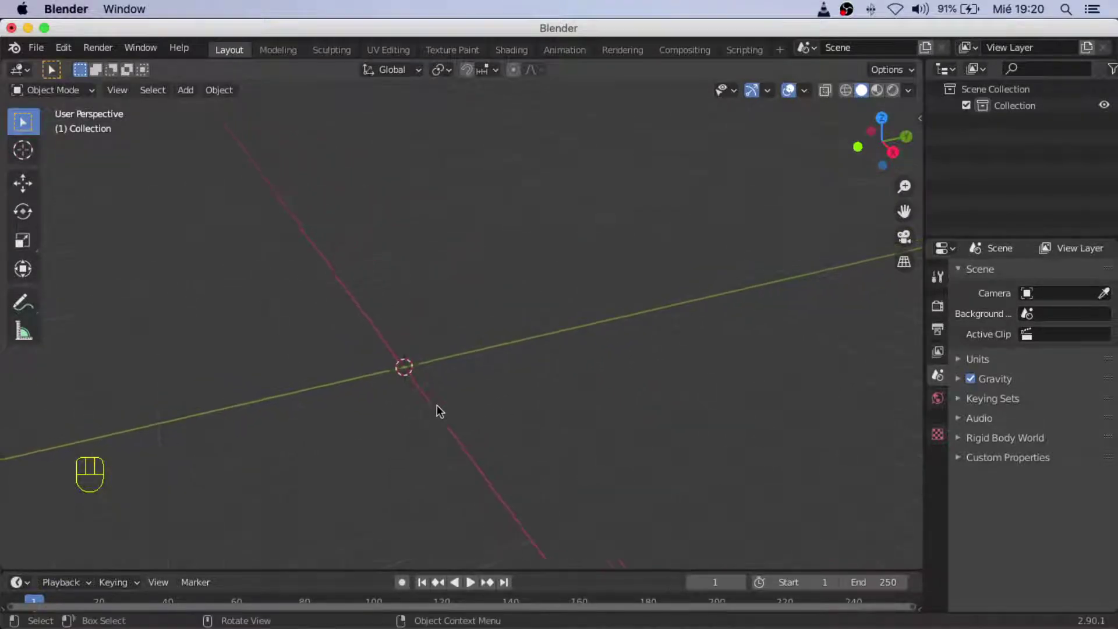
{"action": "left_click_drag", "start_coordinate": [373, 411], "coordinate": [385, 434]}
{"action": "left_click_drag", "start_coordinate": [381, 412], "coordinate": [411, 402]}
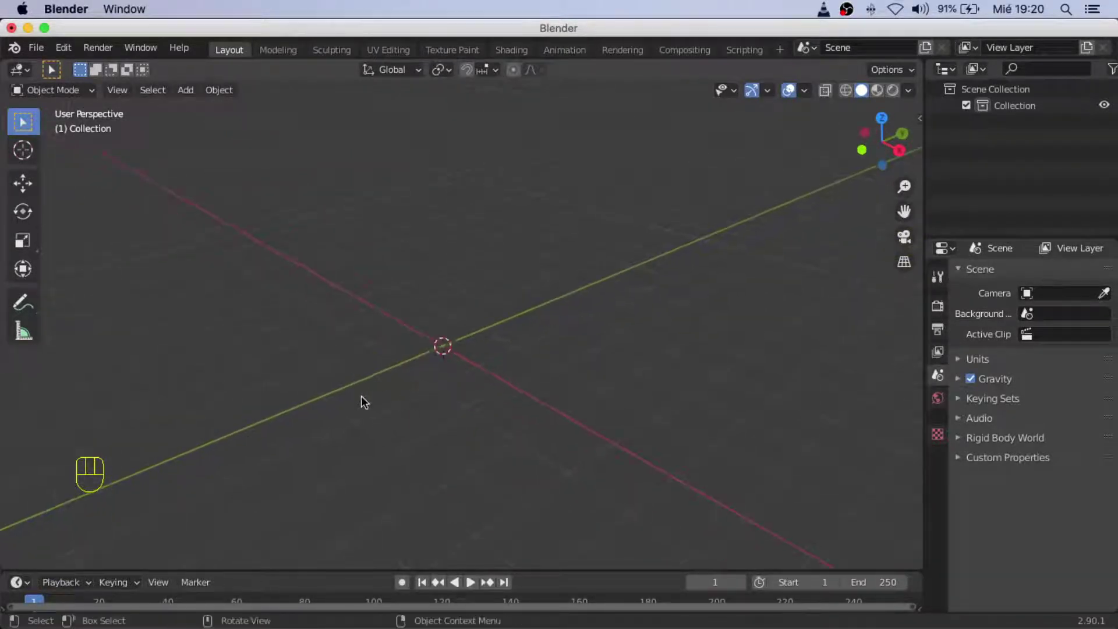
{"action": "left_click_drag", "start_coordinate": [193, 100], "coordinate": [580, 251]}
{"action": "key", "text": "Escape"}
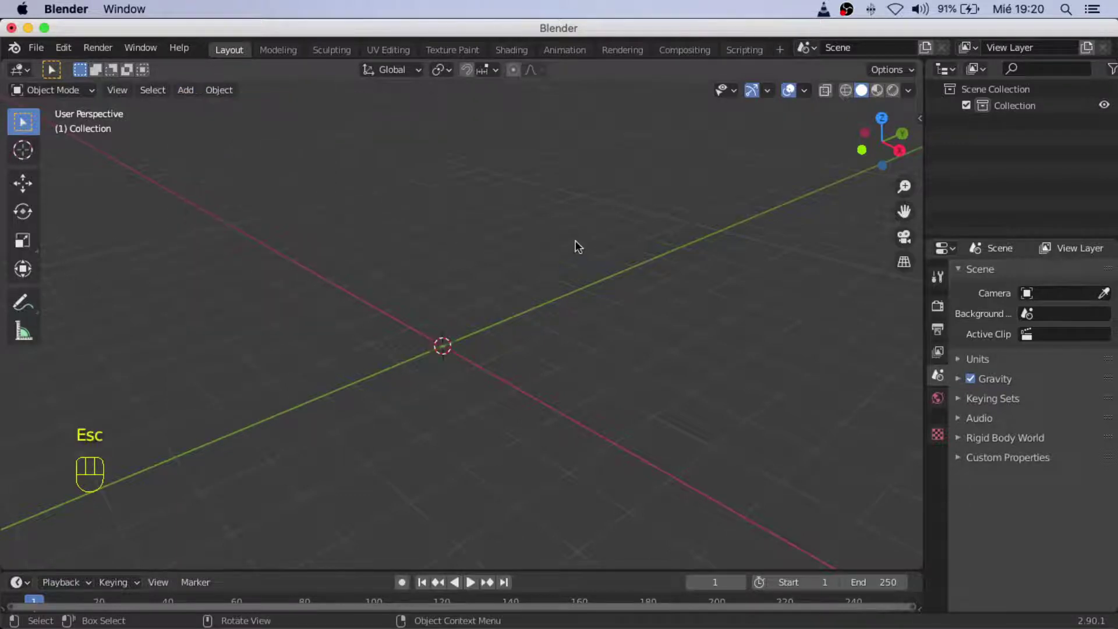
{"action": "key", "text": "shift+a"}
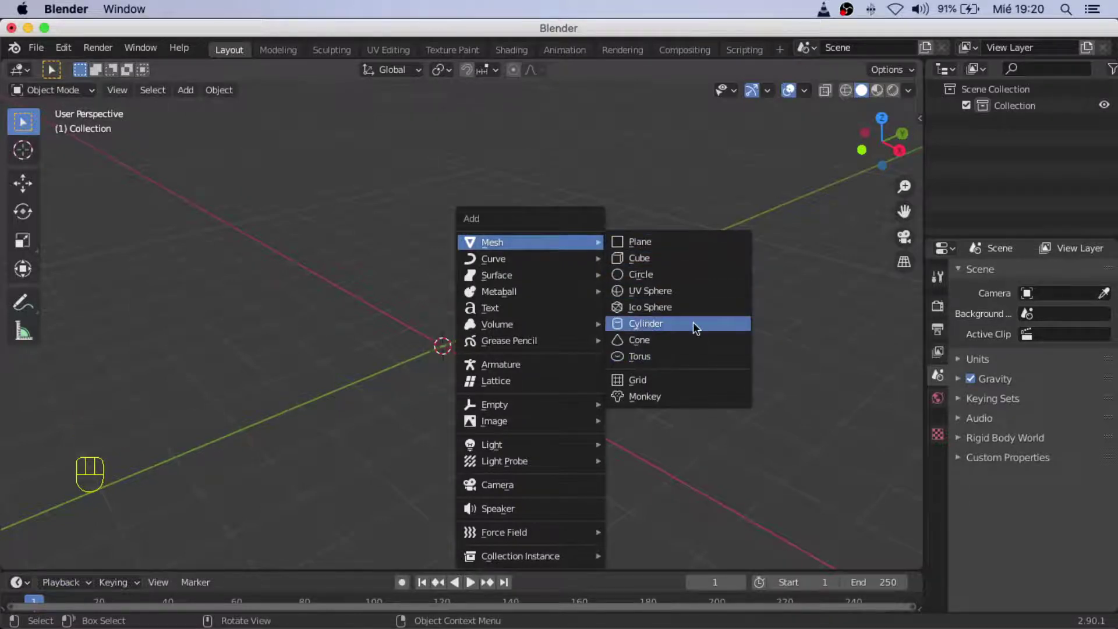
{"action": "left_click_drag", "start_coordinate": [472, 358], "coordinate": [472, 342]}
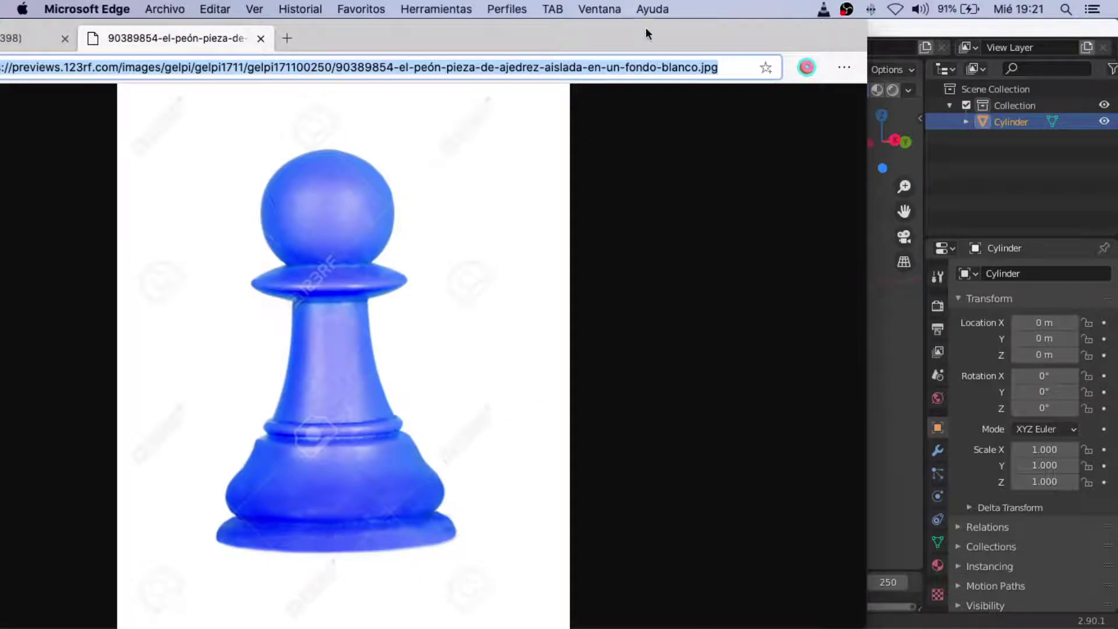
{"action": "left_click_drag", "start_coordinate": [632, 275], "coordinate": [537, 328]}
{"action": "left_click", "coordinate": [537, 328]}
{"action": "left_click", "coordinate": [468, 309]}
- Move the cylinder up along Z to about 1.18 m, confirm it, and reselect the cylinder
{"action": "key", "text": "g"}
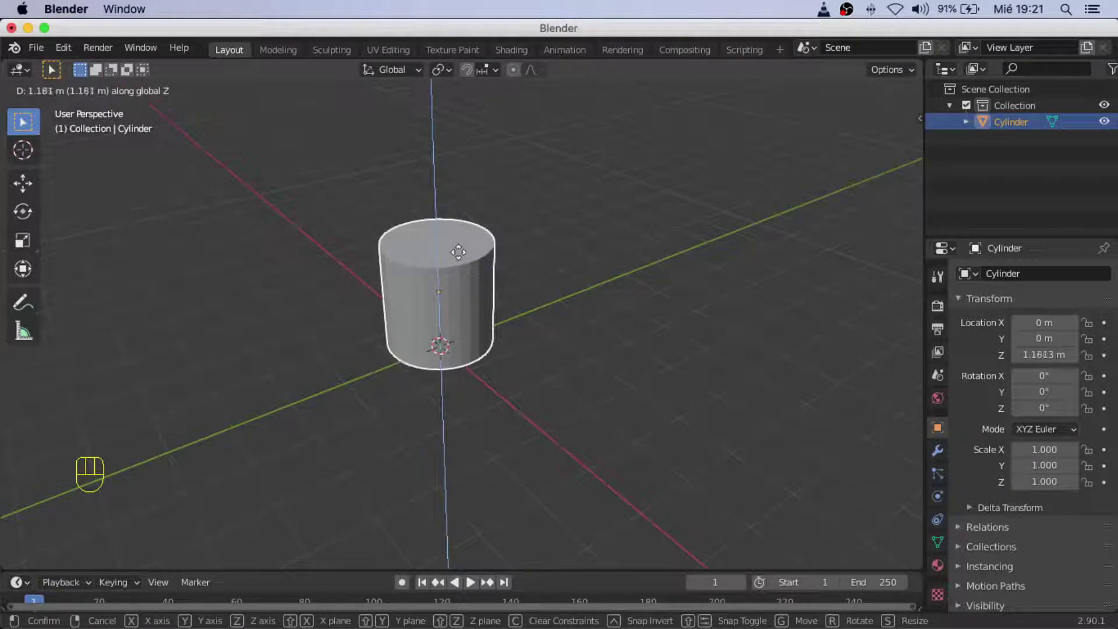
{"action": "left_click", "coordinate": [345, 279]}
{"action": "left_click_drag", "start_coordinate": [399, 392], "coordinate": [366, 353]}
{"action": "middle_click", "coordinate": [375, 356]}
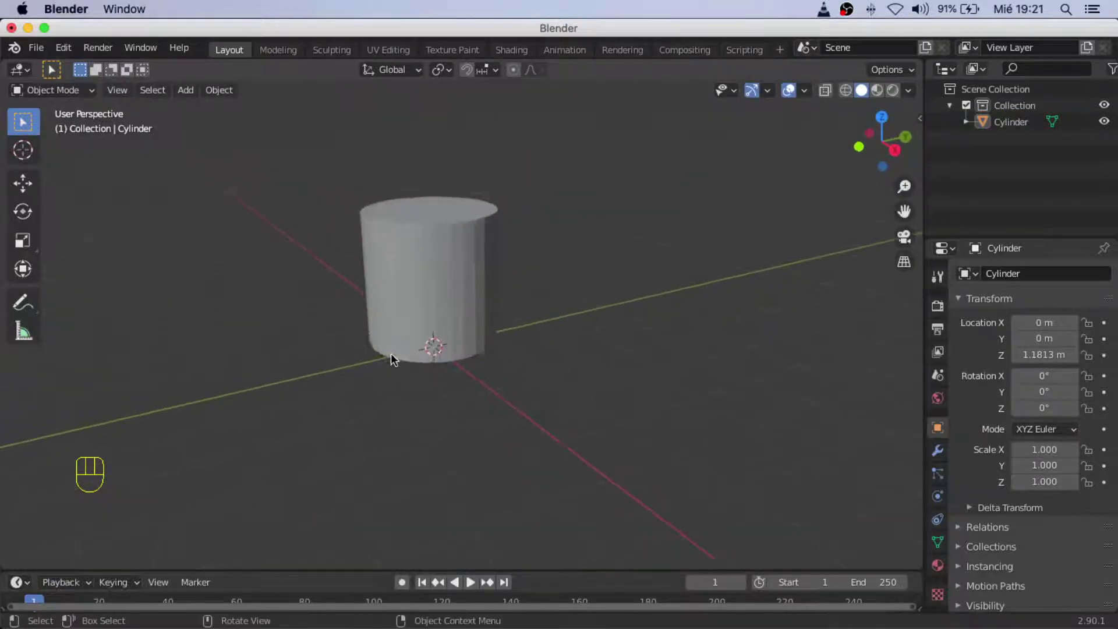
{"action": "middle_click", "coordinate": [407, 369]}
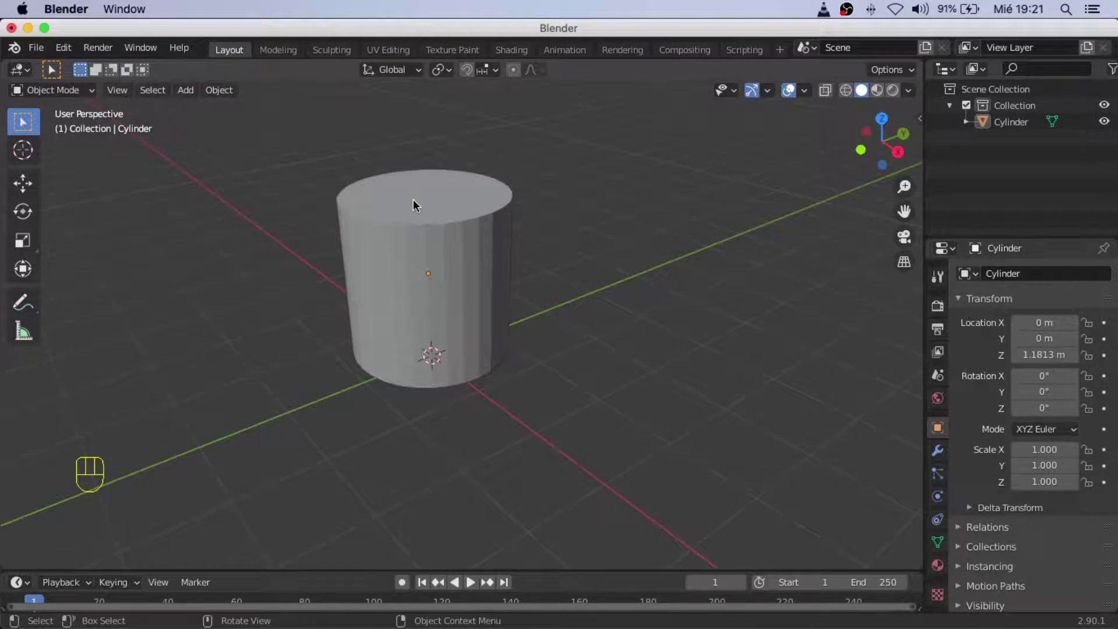
{"action": "left_click", "coordinate": [421, 207]}
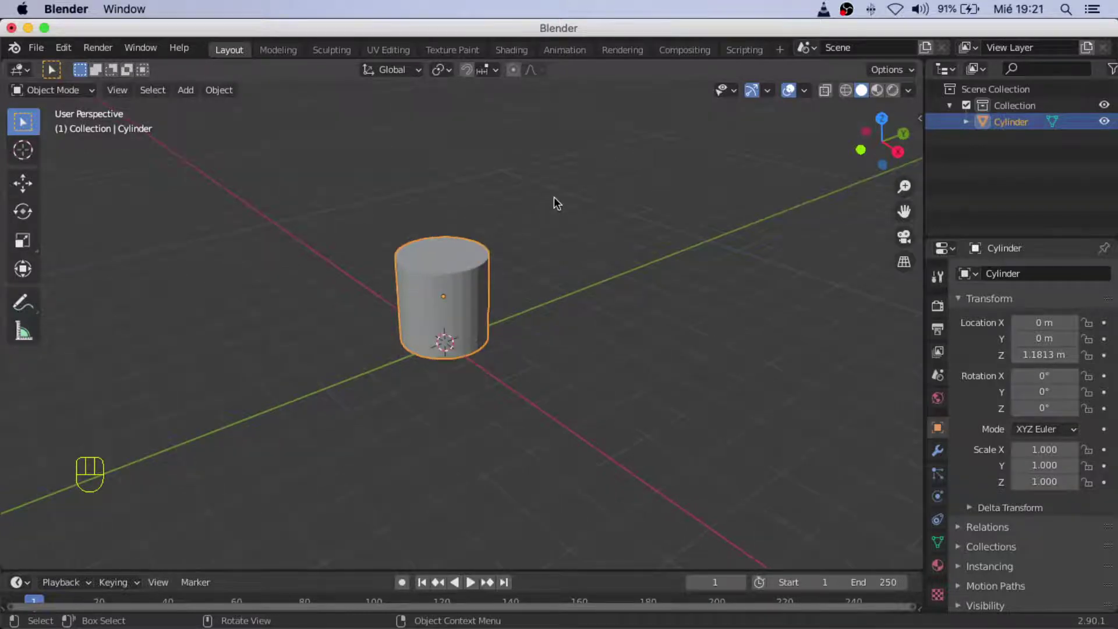
- Scale the cylinder's height to 0.166, flattening it into a thin disc
{"action": "key", "text": "s"}
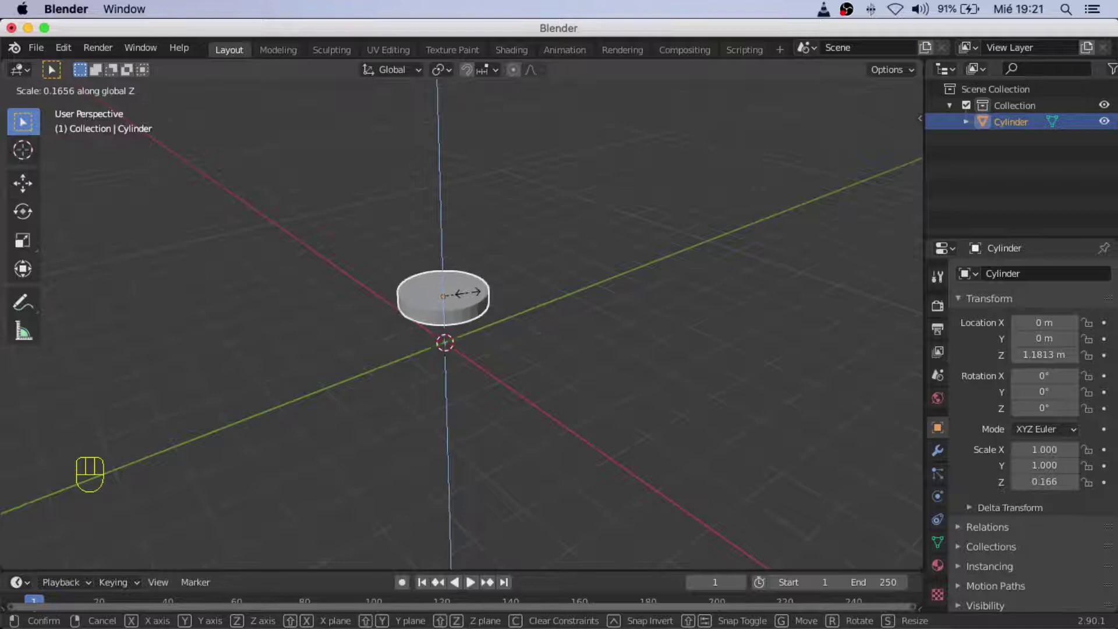
{"action": "left_click", "coordinate": [349, 251]}
{"action": "left_click_drag", "start_coordinate": [515, 287], "coordinate": [470, 308]}
{"action": "left_click_drag", "start_coordinate": [420, 316], "coordinate": [430, 283]}
{"action": "left_click_drag", "start_coordinate": [448, 250], "coordinate": [474, 211]}
{"action": "left_click", "coordinate": [482, 205]}
{"action": "middle_click", "coordinate": [542, 175]}
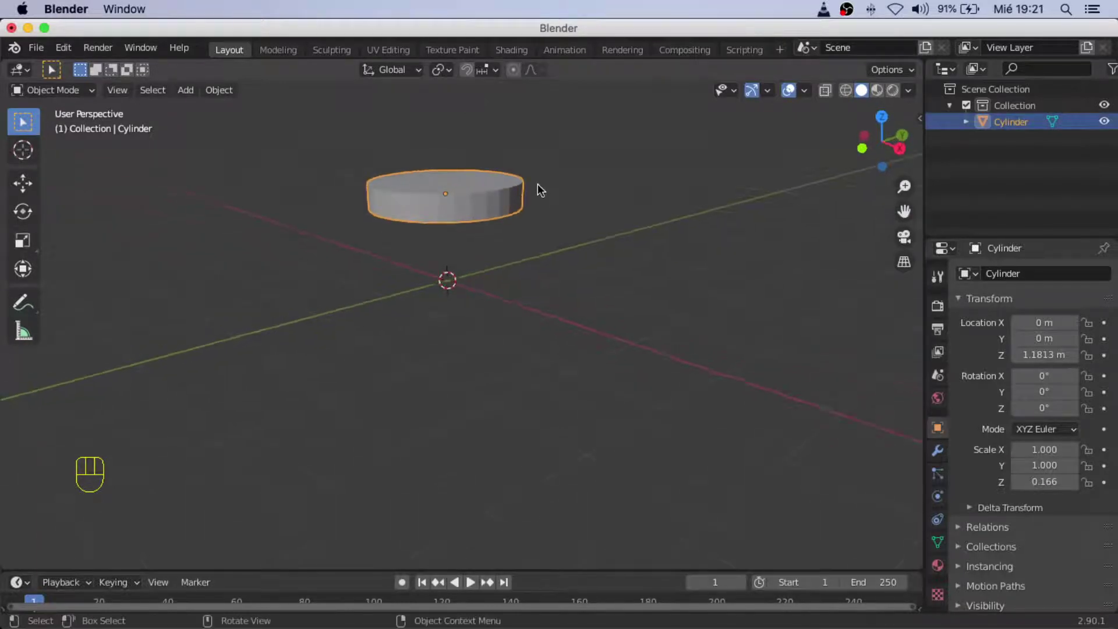
- Lower the disc along Z to about 0.23 m so it sits near the ground
{"action": "key", "text": "g"}
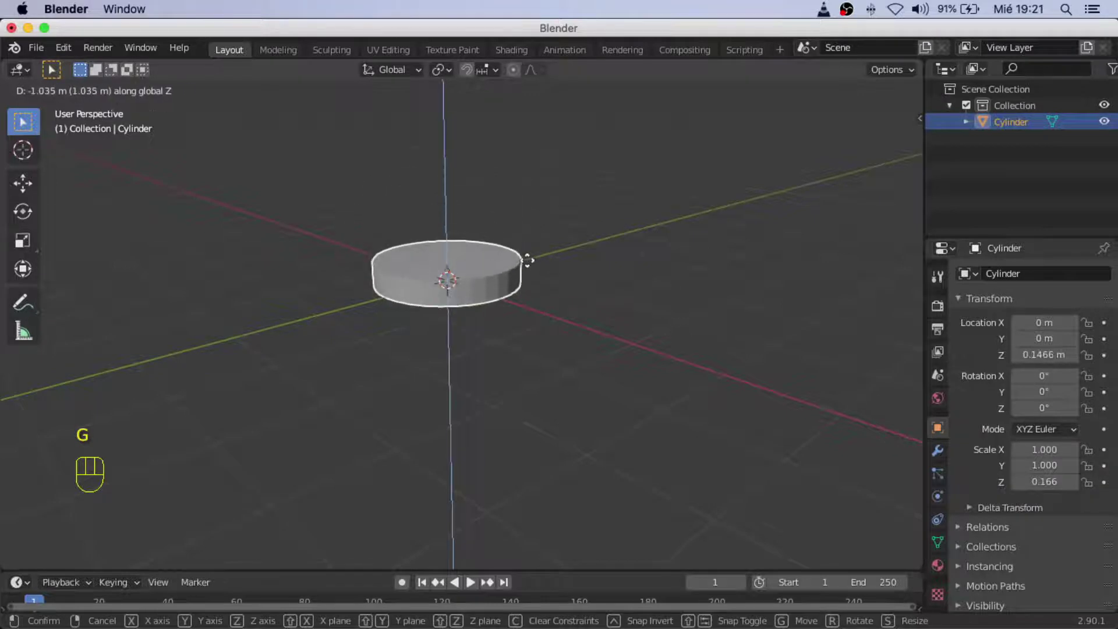
{"action": "left_click_drag", "start_coordinate": [597, 263], "coordinate": [557, 284]}
{"action": "left_click_drag", "start_coordinate": [551, 274], "coordinate": [600, 304]}
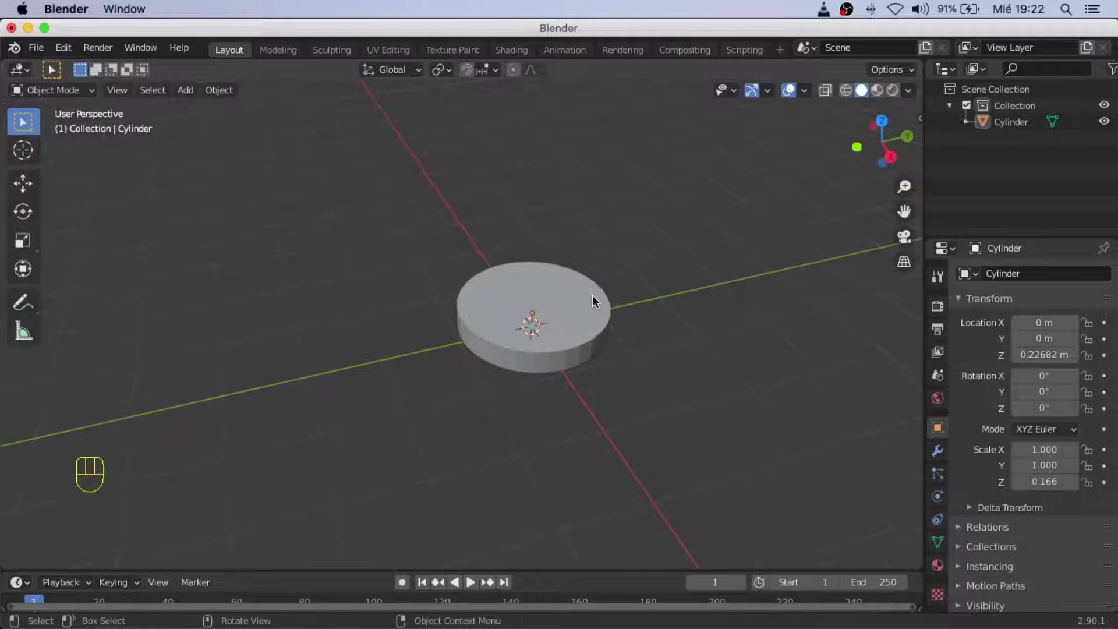
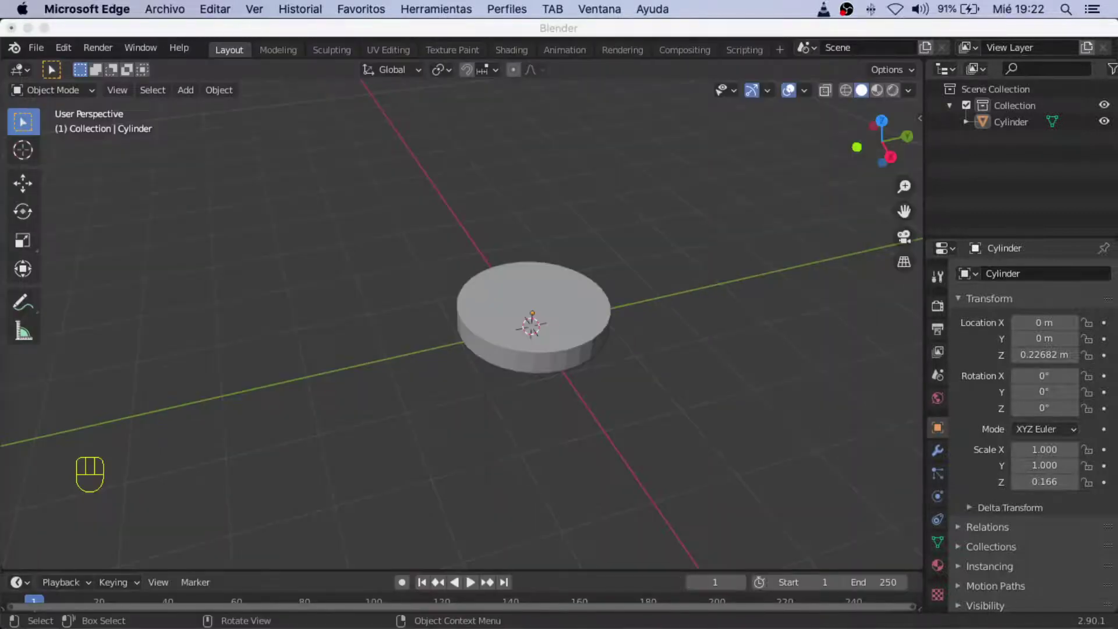
- Select the flattened disc so its top face can be inset
{"action": "left_click_drag", "start_coordinate": [412, 204], "coordinate": [593, 325]}
{"action": "left_click", "coordinate": [593, 325]}
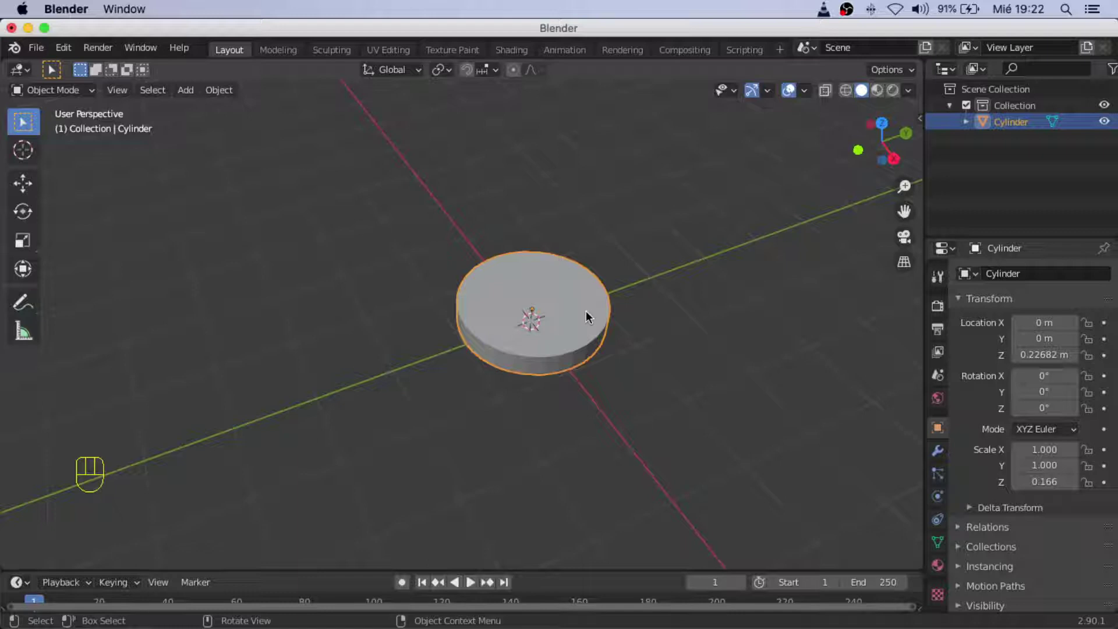
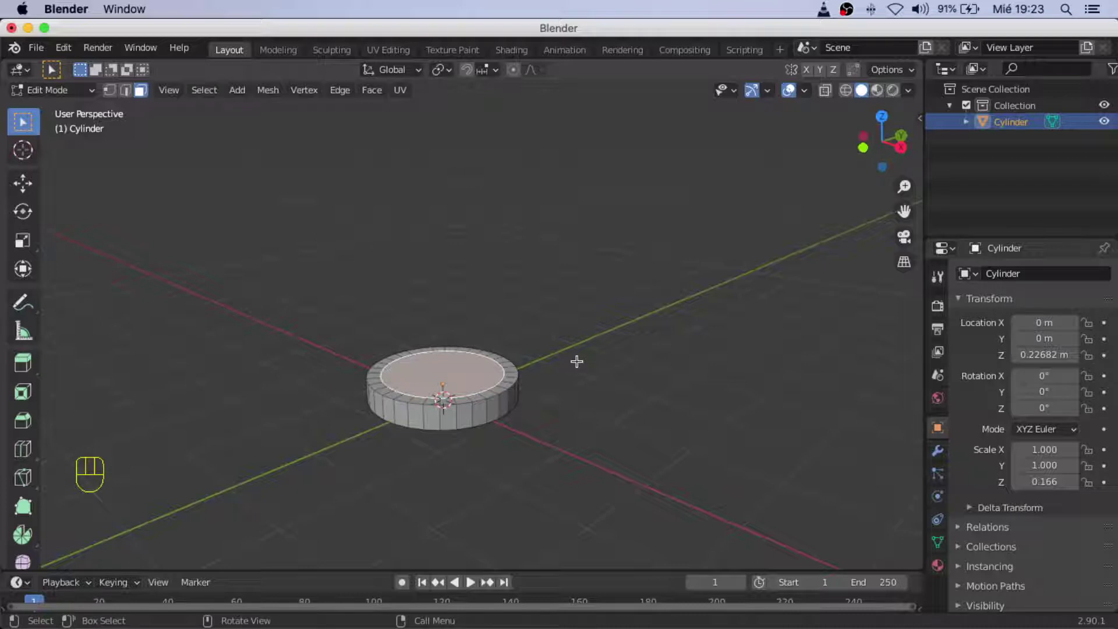
- Extrude the inset top face upward and scale its top down to about 0.94
{"action": "key", "text": "e"}
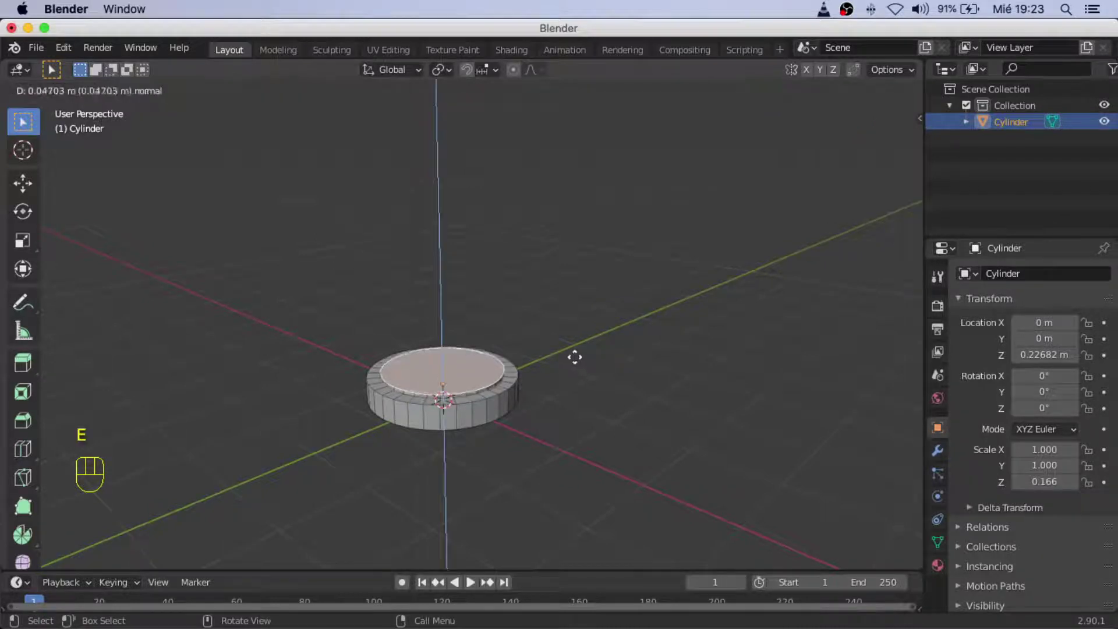
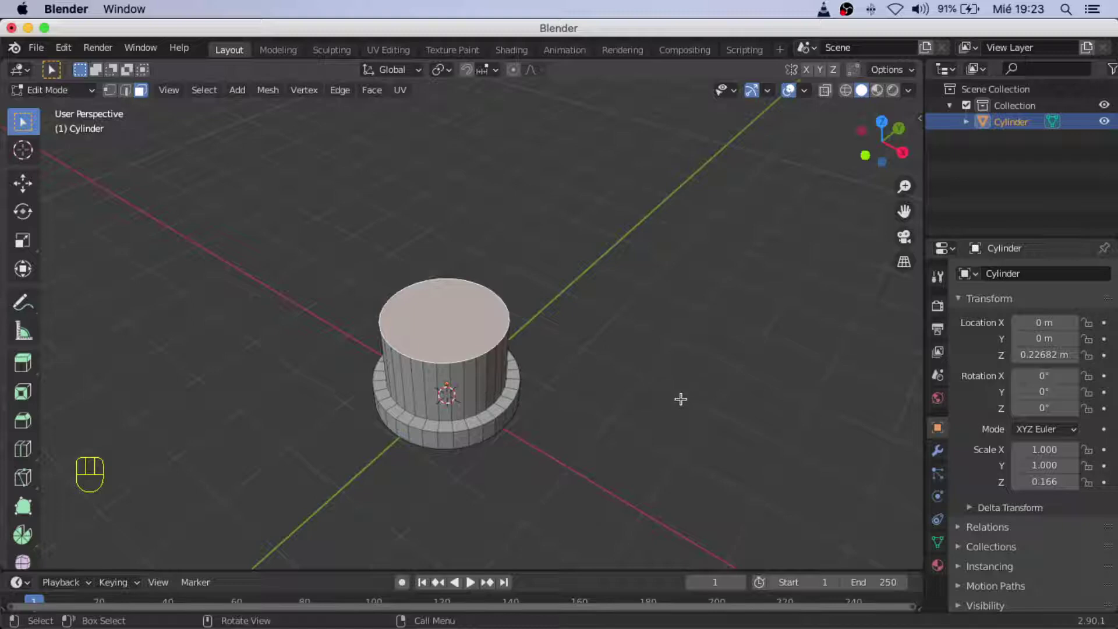
{"action": "key", "text": "s"}
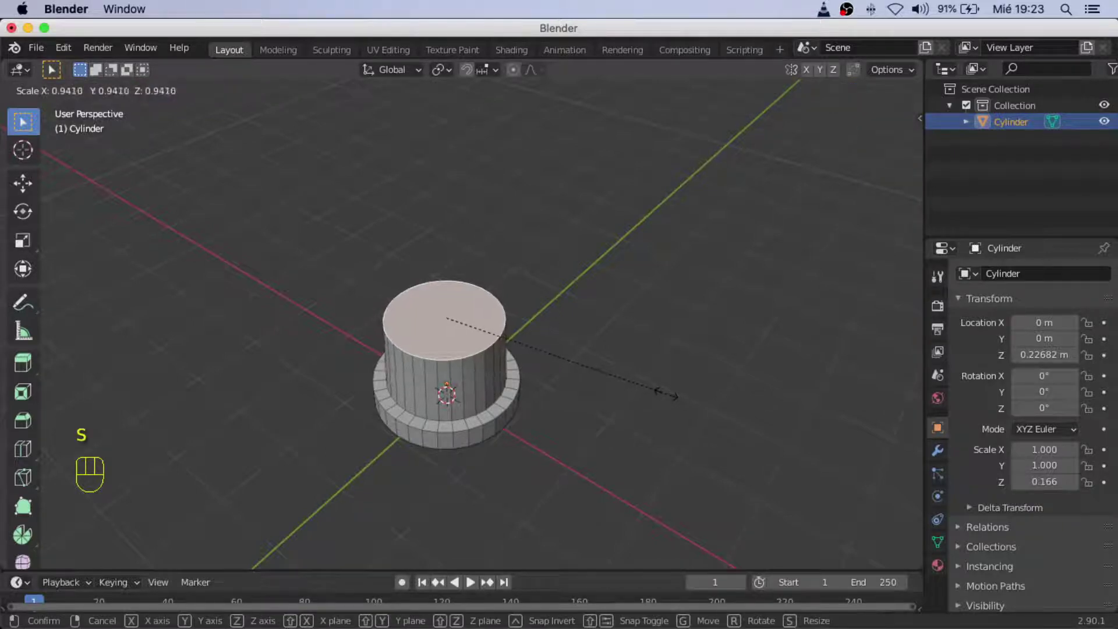
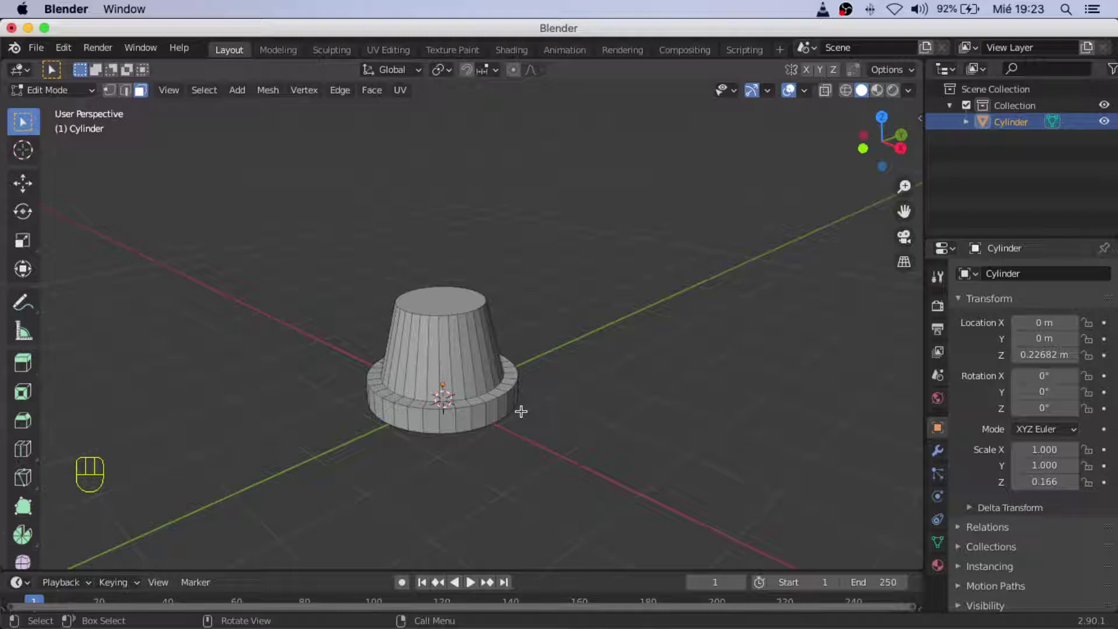
- Loop-cut the column's middle and scale the new ring outward to about 1.017
{"action": "key", "text": "super+r"}
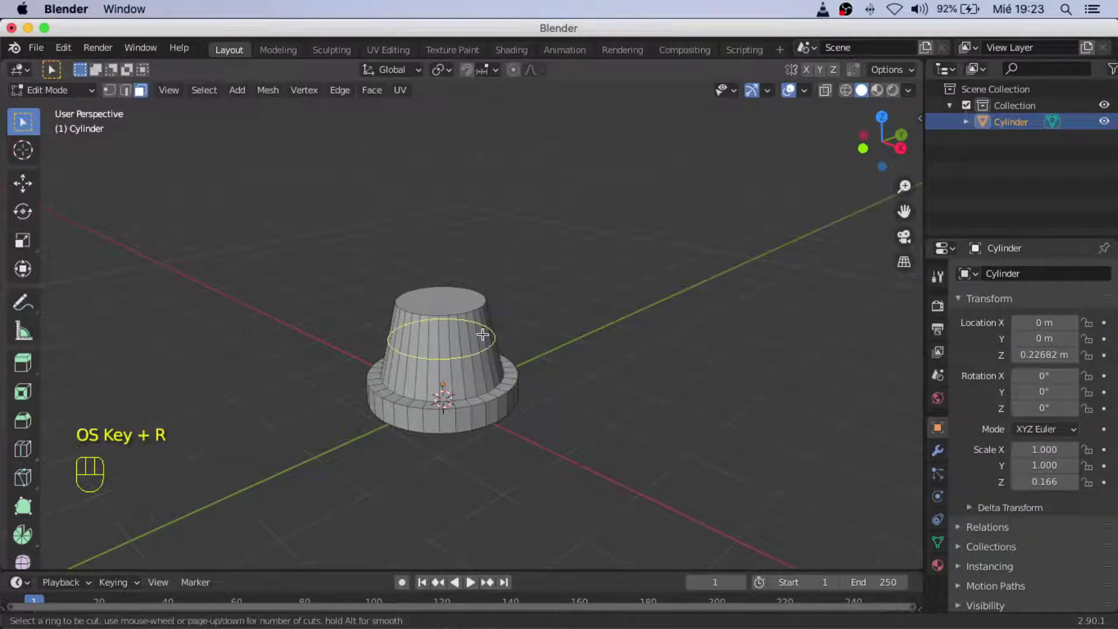
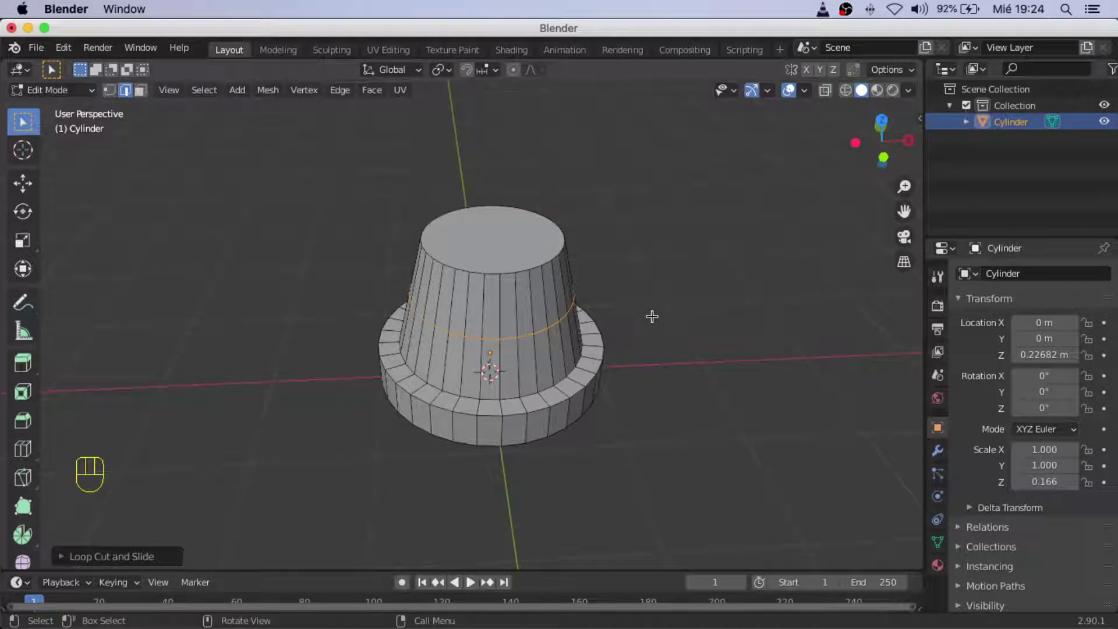
{"action": "key", "text": "s"}
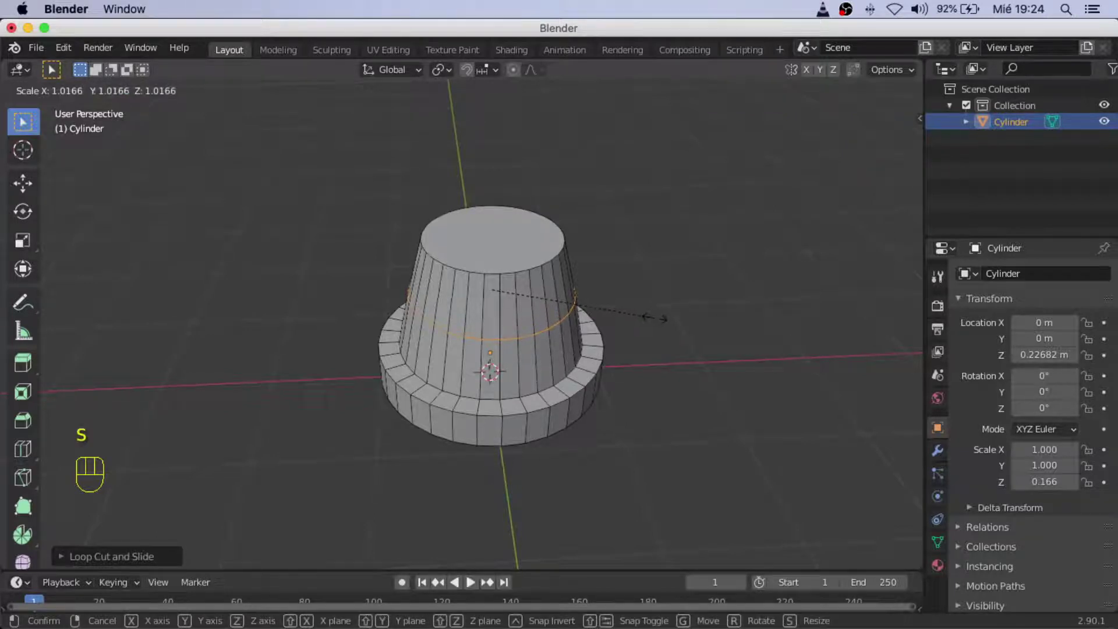
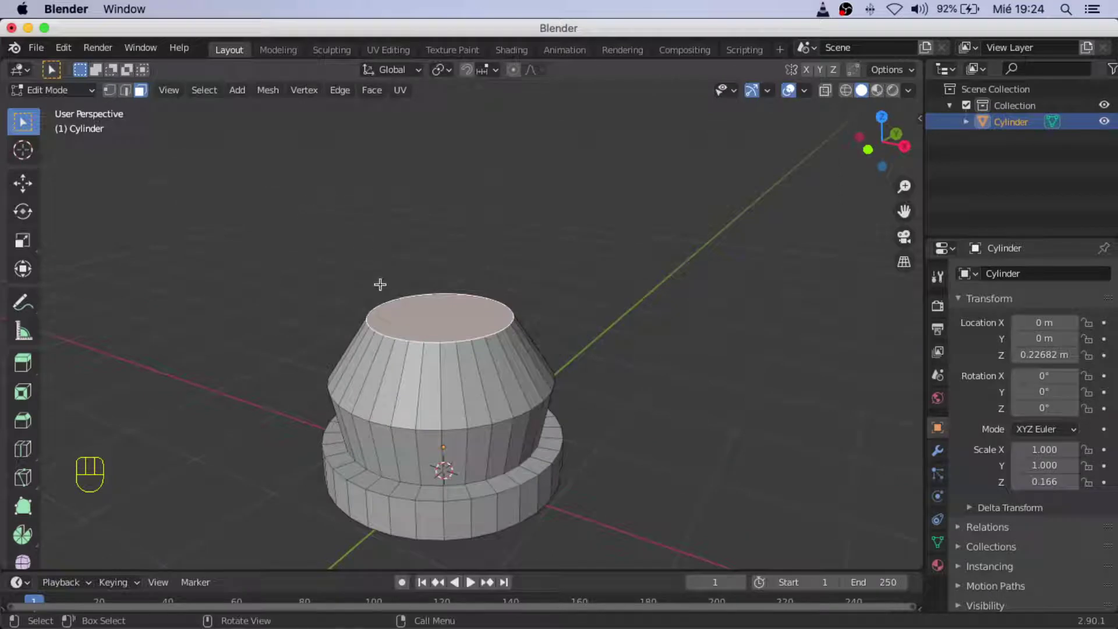
- Extrude the body's top face upward about 0.128 m
{"action": "key", "text": "e"}
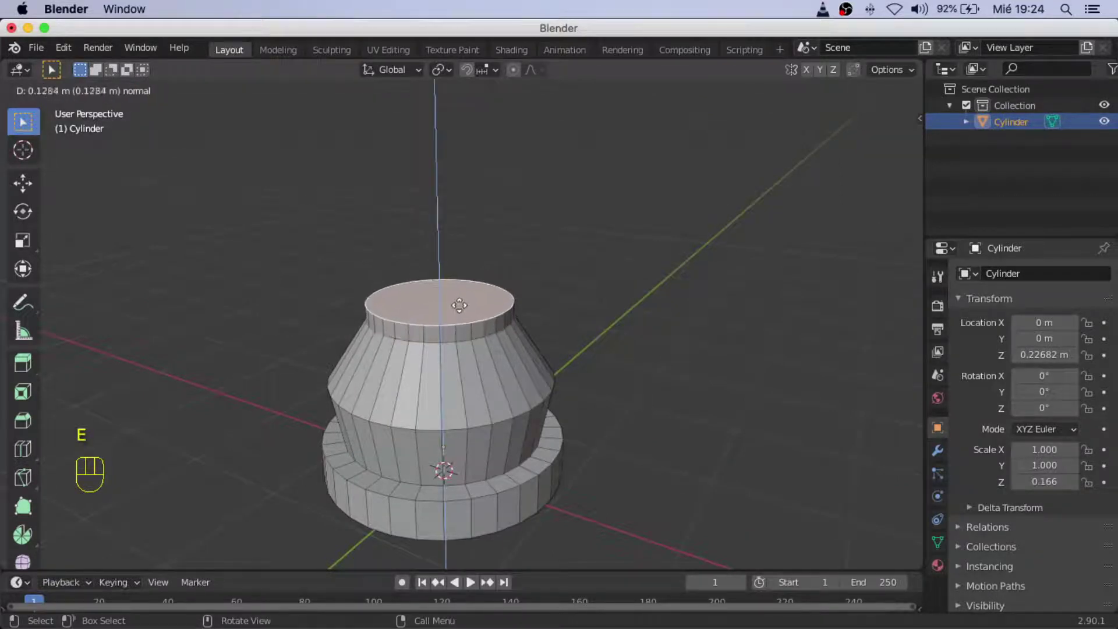
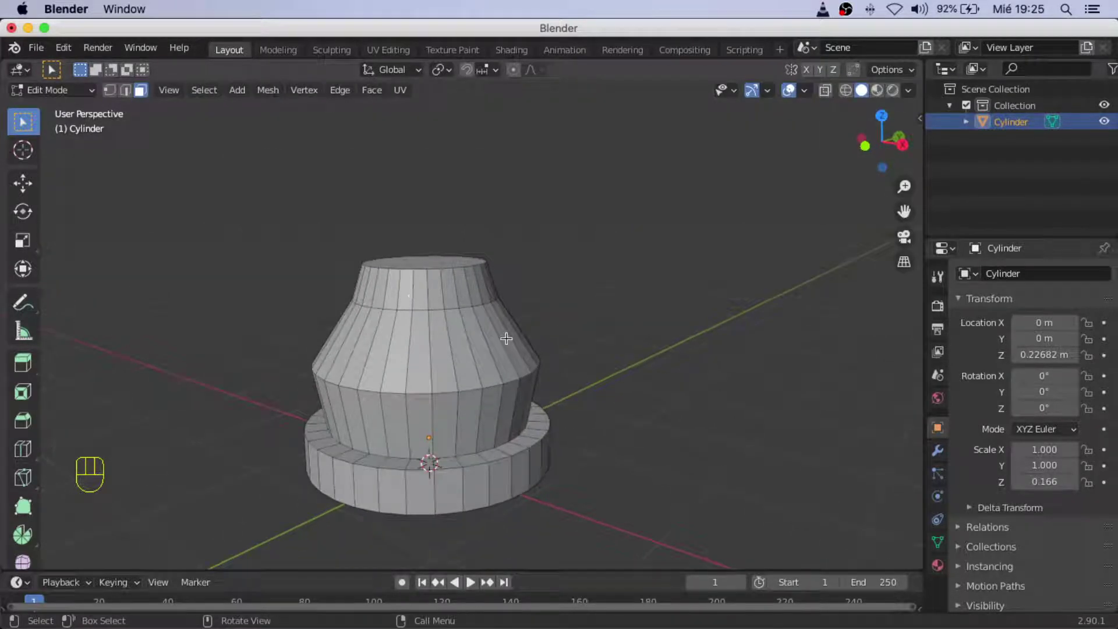
- Loop-cut a new edge ring just below the body's top and confirm its position
{"action": "key", "text": "super+r"}
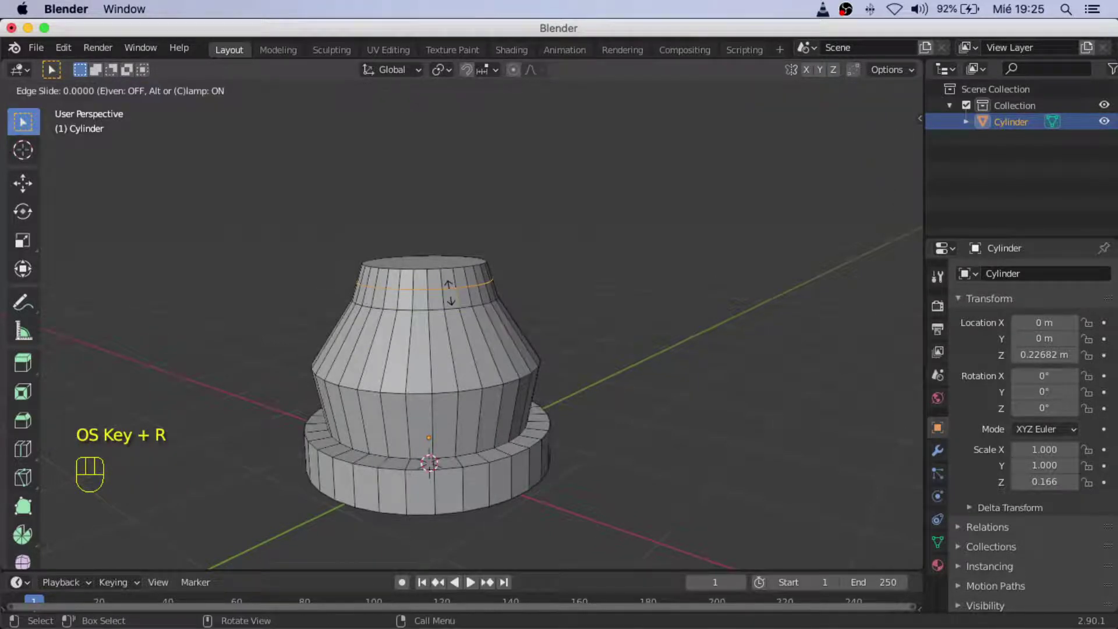
{"action": "key", "text": "Return"}
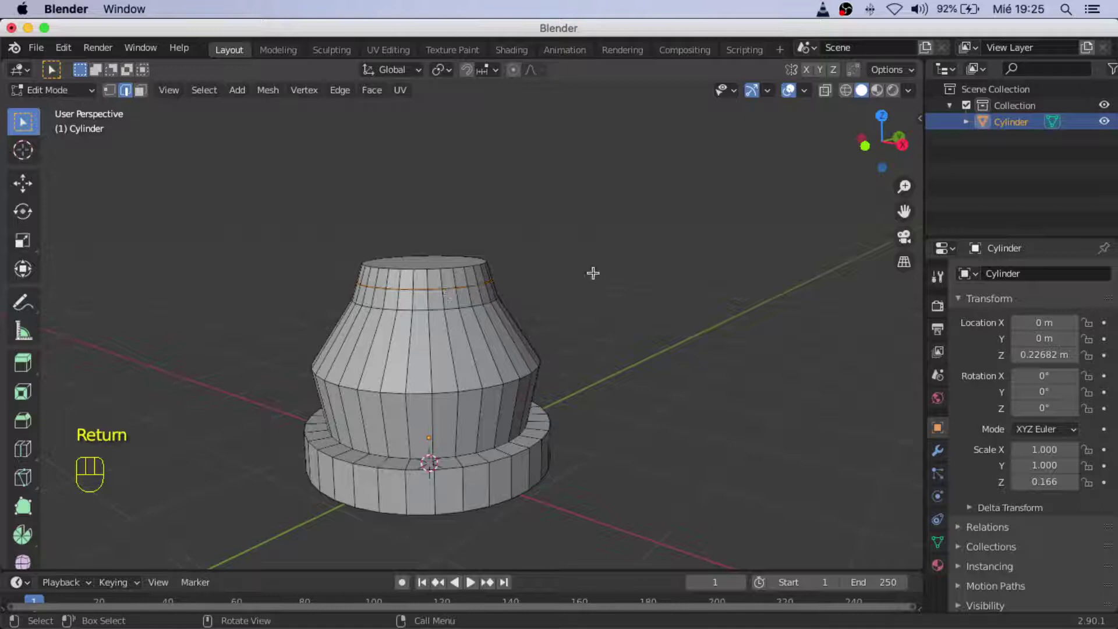
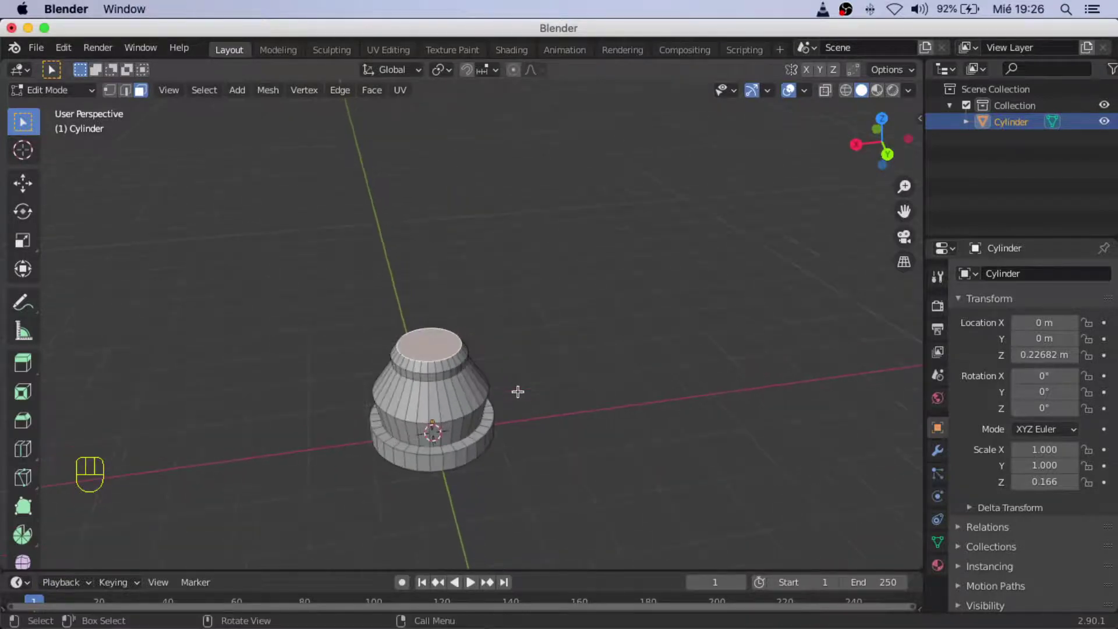
- Extrude the top face into a tall neck and scale its top down to about 0.79
{"action": "key", "text": "e"}
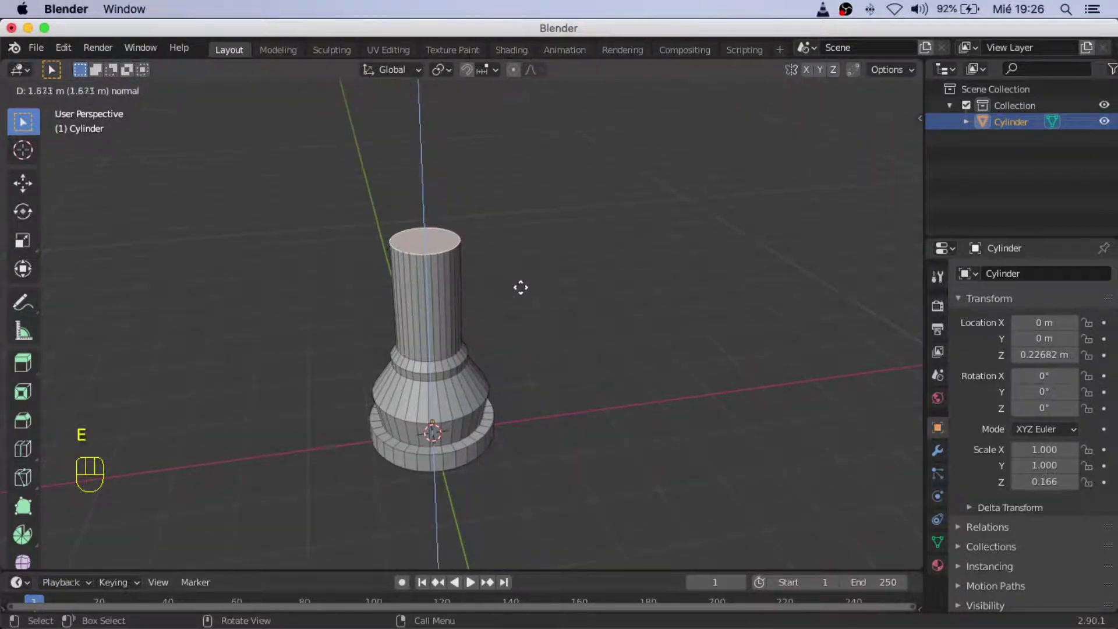
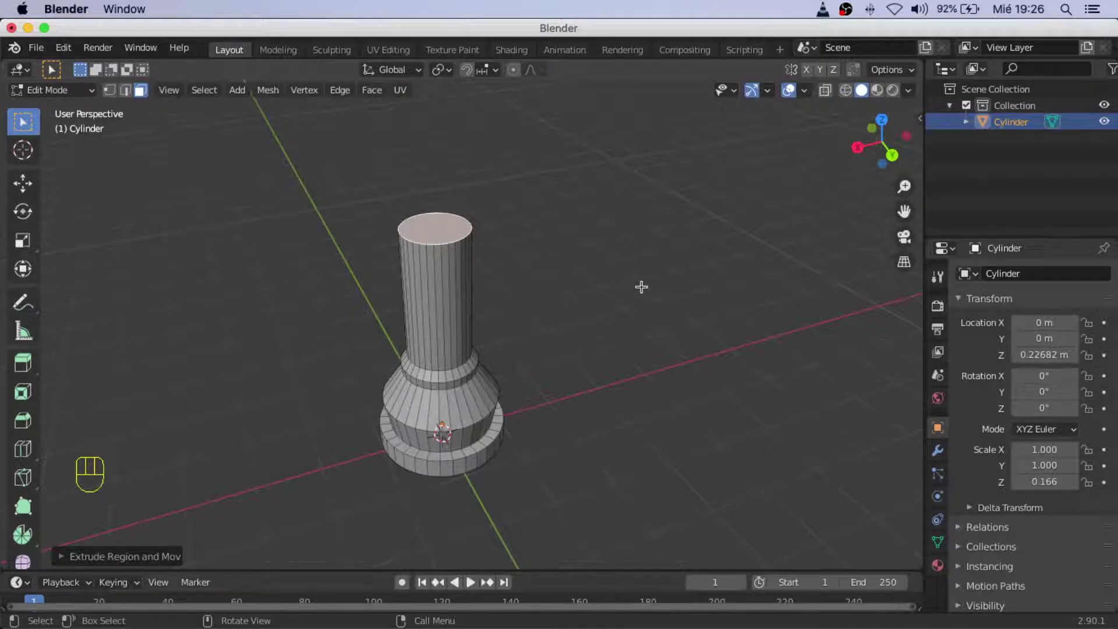
{"action": "key", "text": "s"}
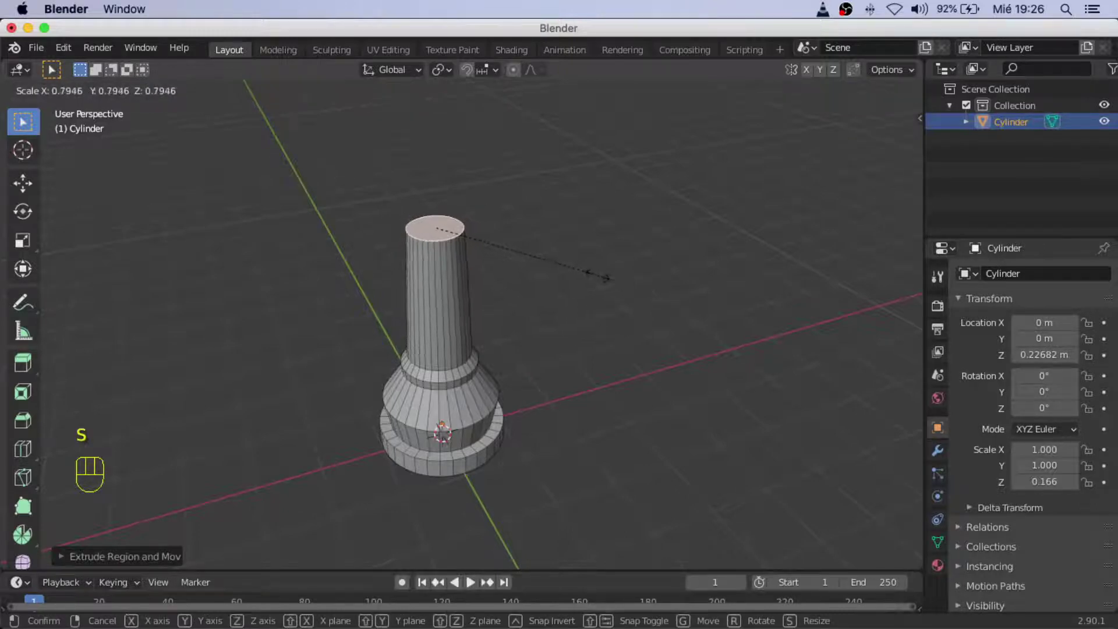
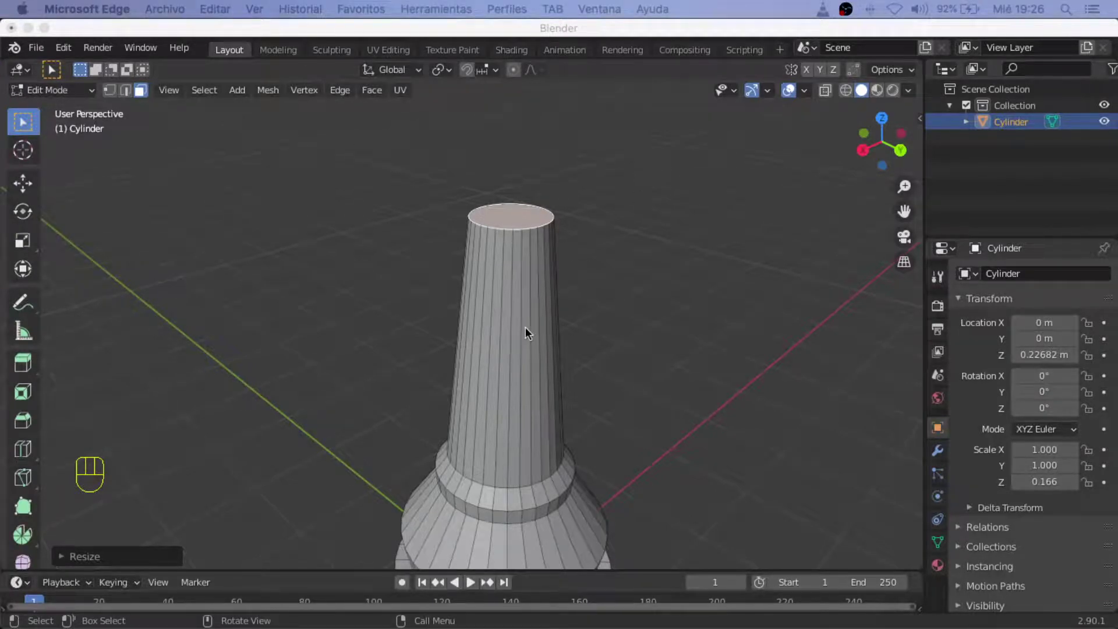
- In edge select, loop-cut near the neck's top and scale the upper ring outward to about 1.11 as a lip
{"action": "left_click", "coordinate": [398, 234]}
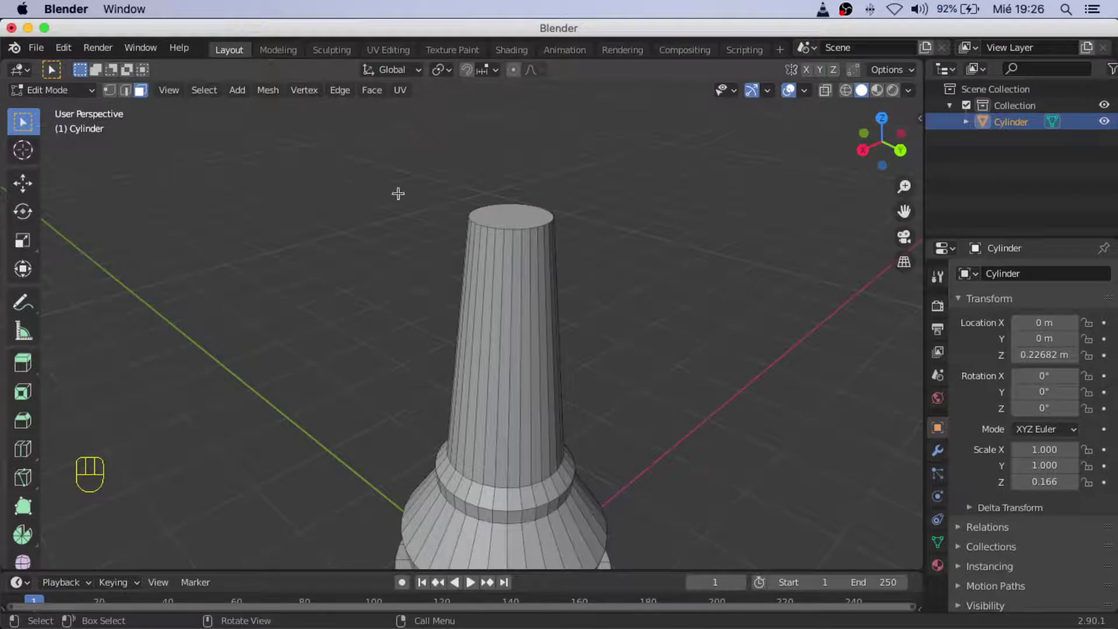
{"action": "left_click", "coordinate": [129, 88]}
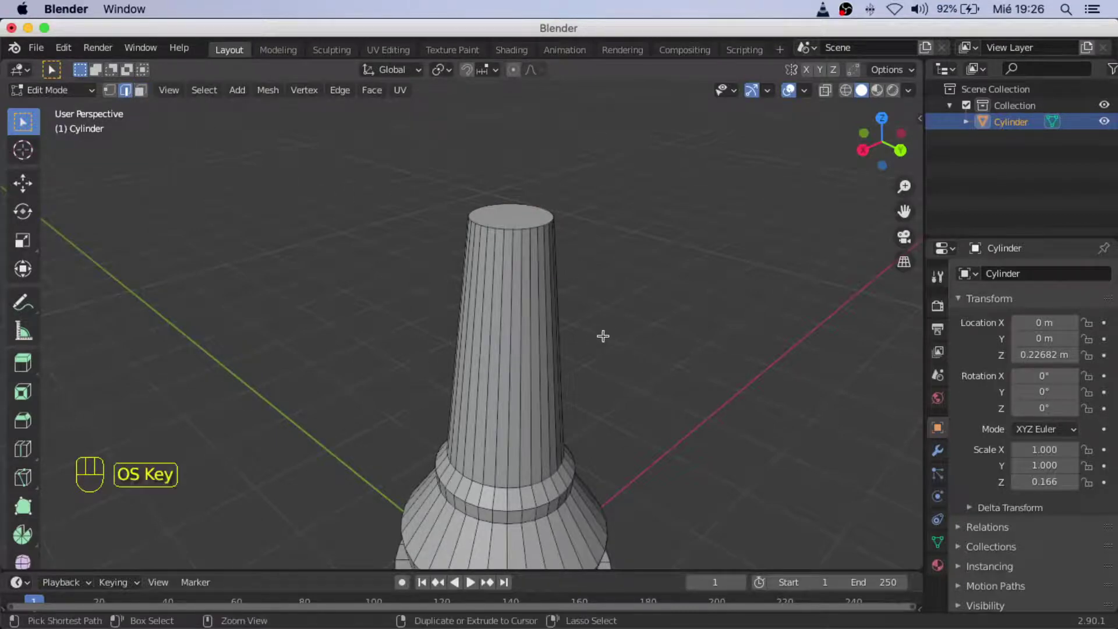
{"action": "key", "text": "super+r"}
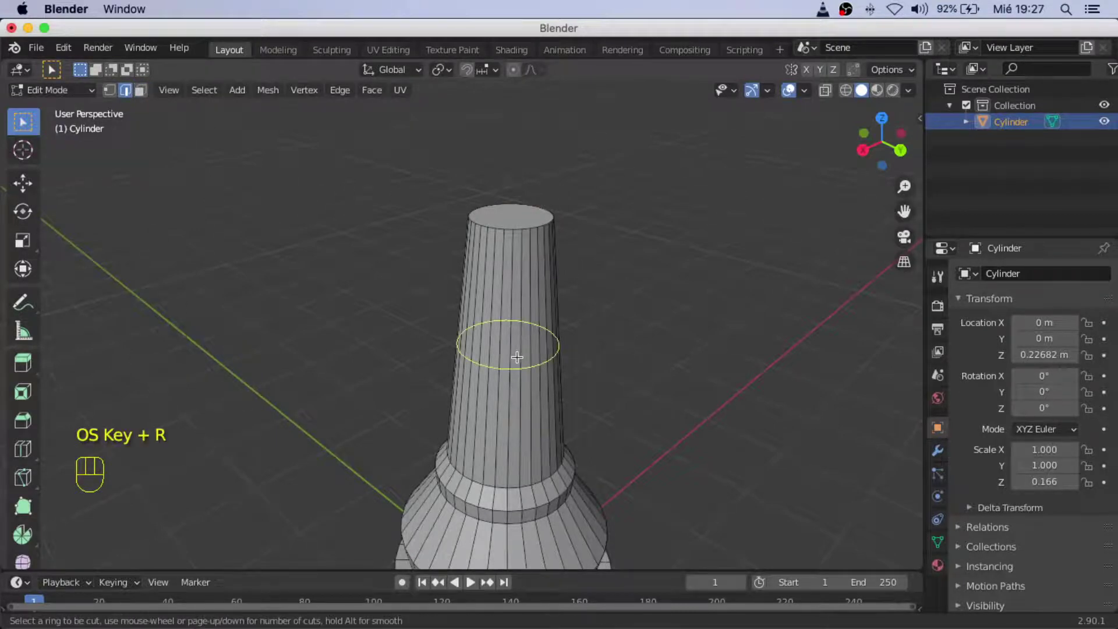
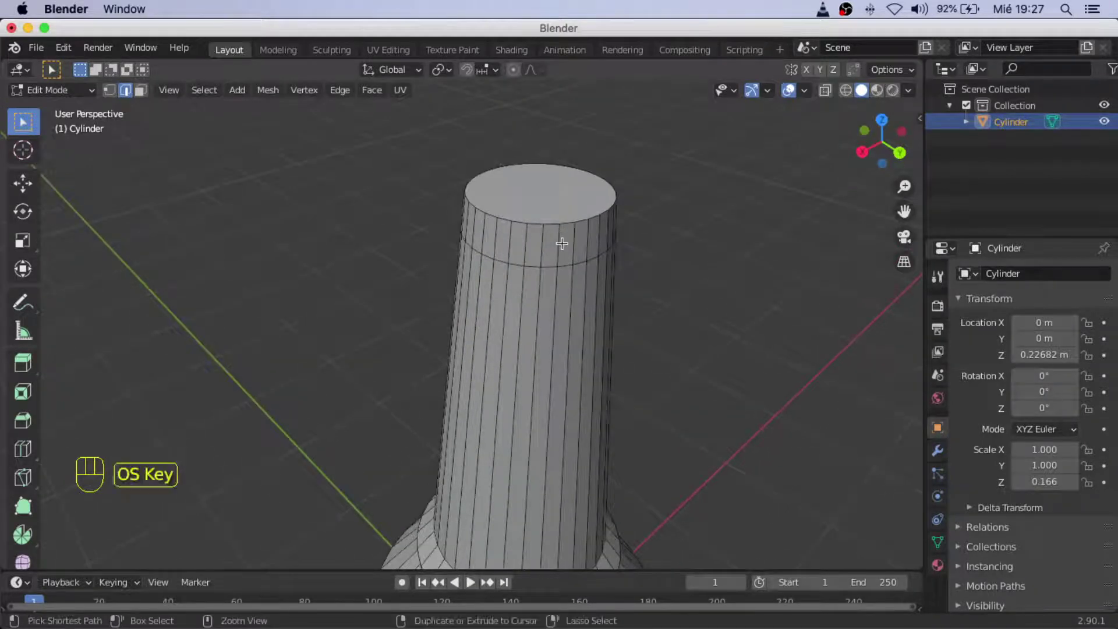
{"action": "key", "text": "super+r"}
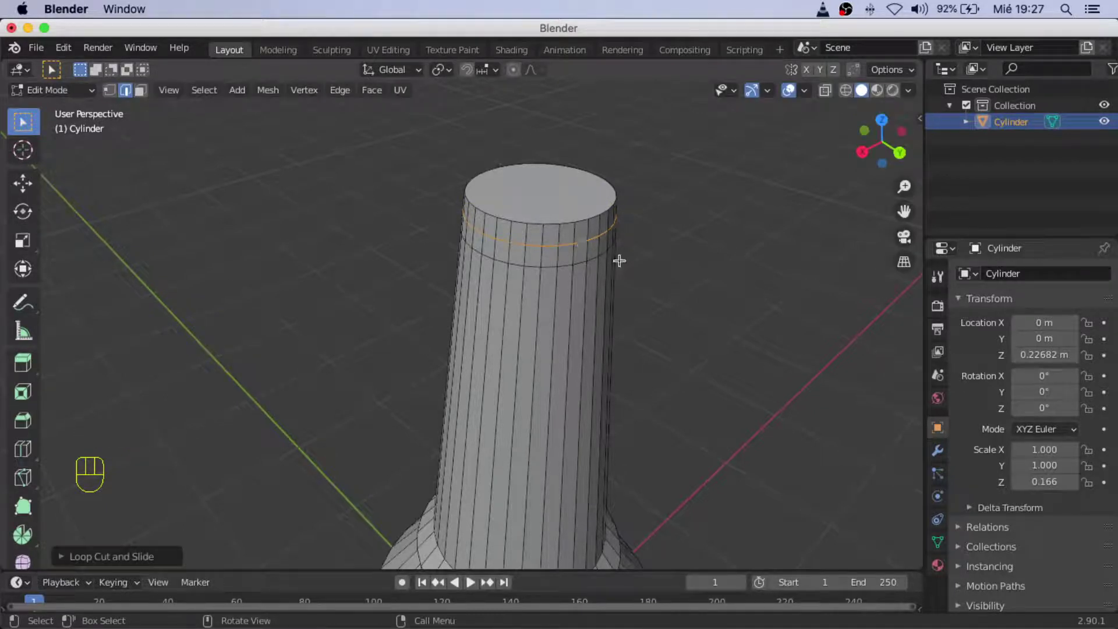
{"action": "key", "text": "s"}
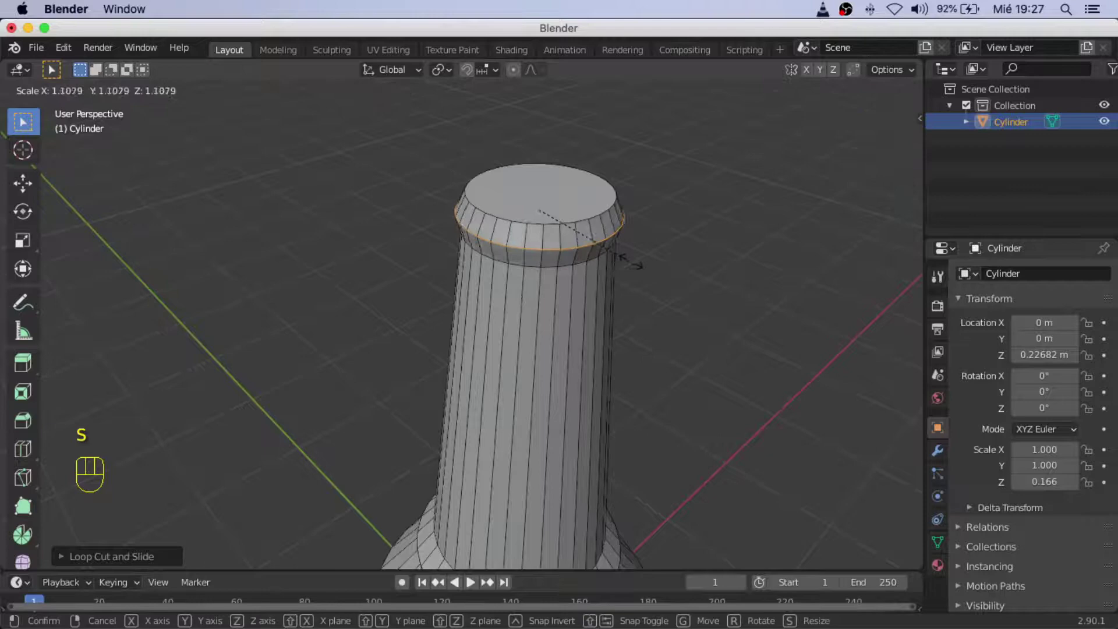
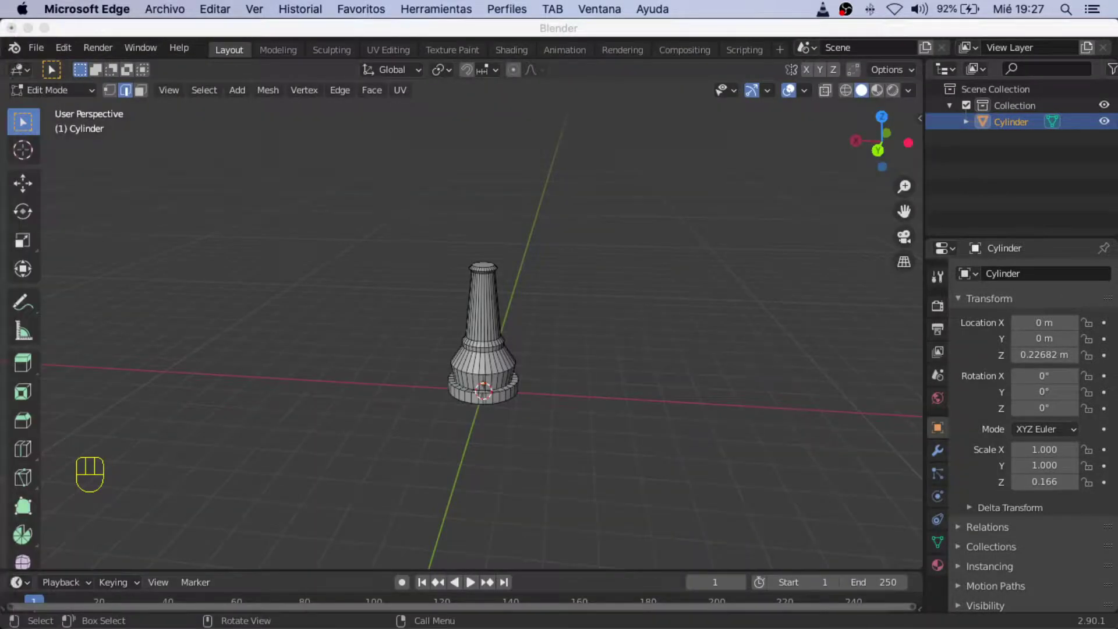
- Leave Edit Mode on the pawn body and inspect the flared lip atop its neck
{"action": "left_click_drag", "start_coordinate": [654, 290], "coordinate": [609, 320]}
{"action": "left_click", "coordinate": [609, 320]}
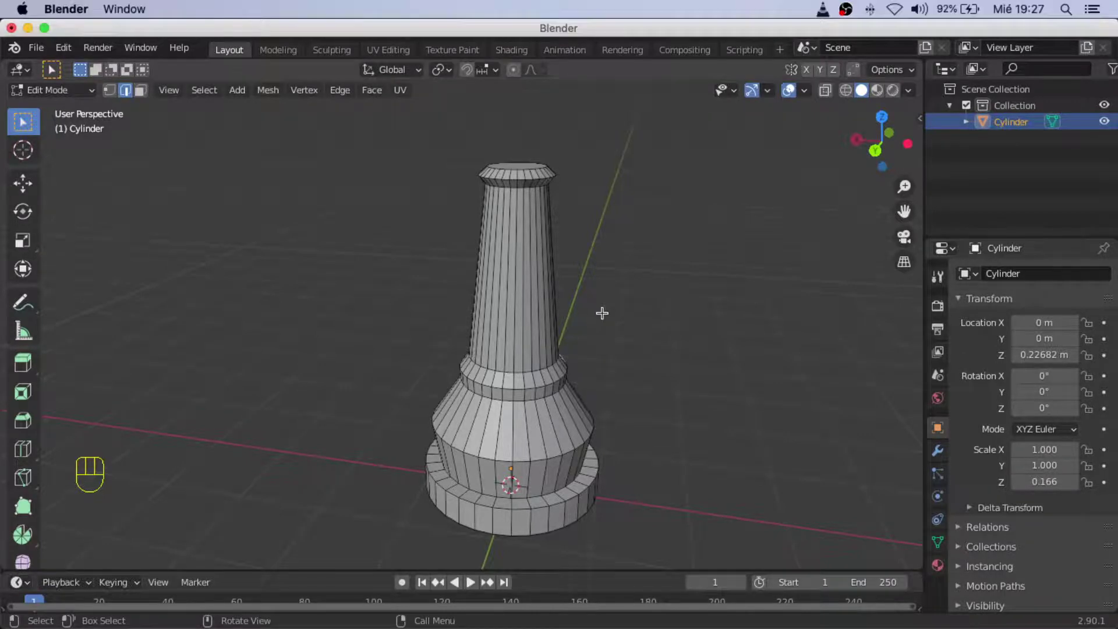
{"action": "key", "text": "Tab"}
{"action": "left_click_drag", "start_coordinate": [669, 355], "coordinate": [641, 367]}
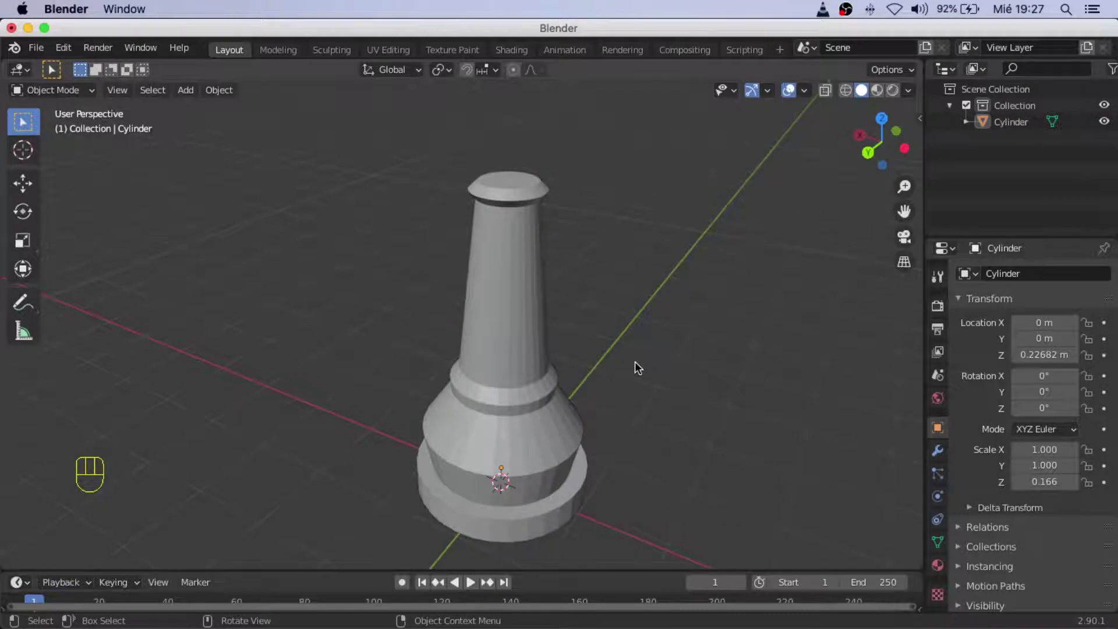
{"action": "left_click_drag", "start_coordinate": [628, 365], "coordinate": [551, 354]}
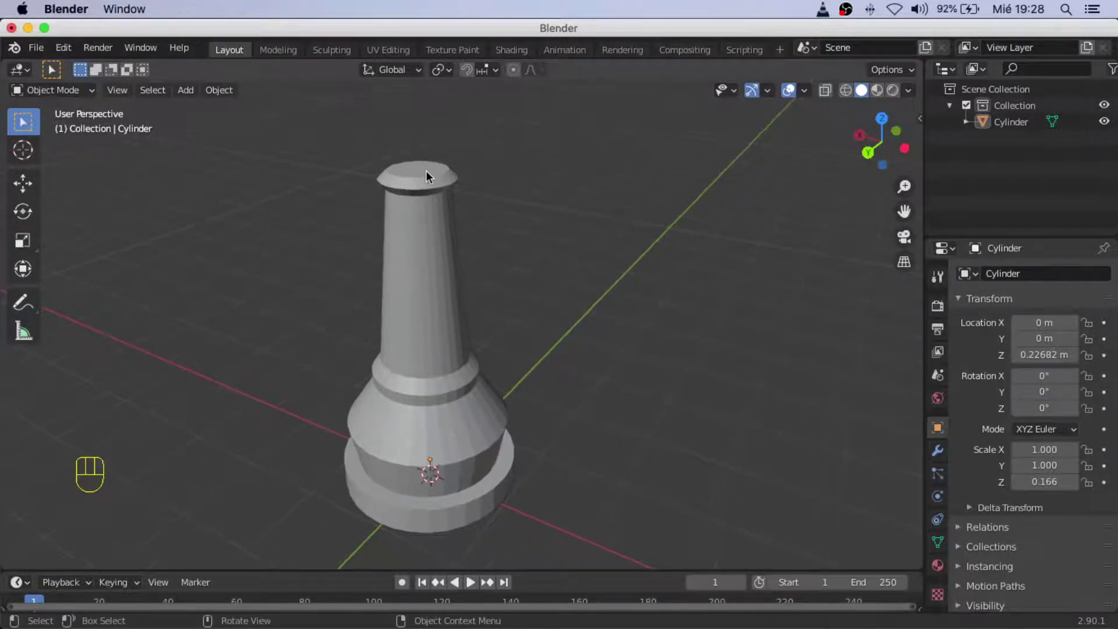
{"action": "left_click_drag", "start_coordinate": [516, 376], "coordinate": [589, 383]}
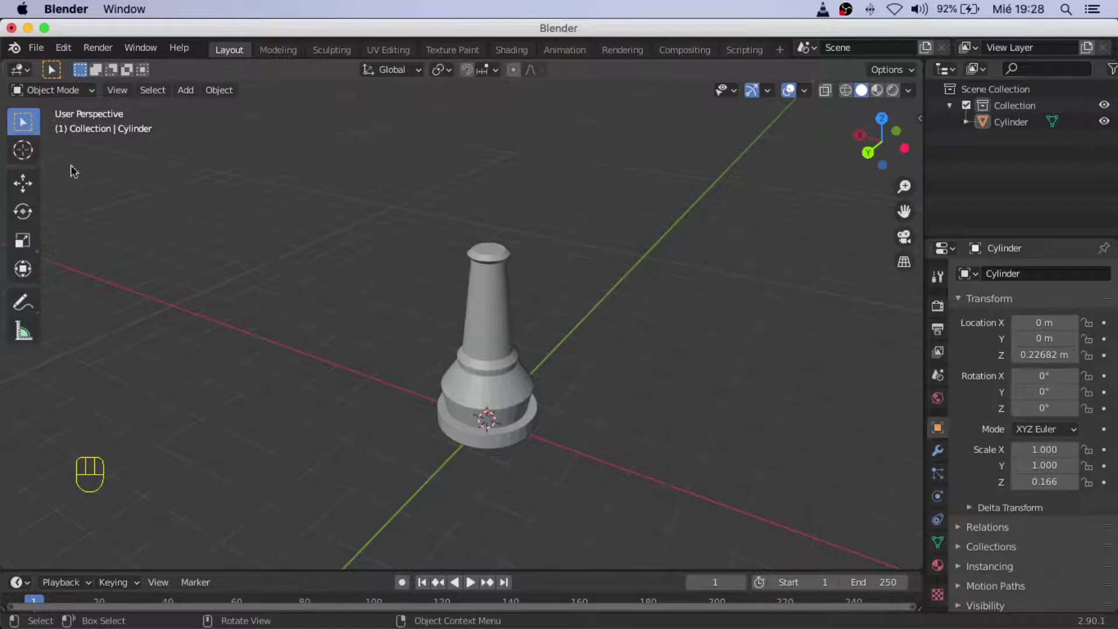
{"action": "left_click_drag", "start_coordinate": [190, 102], "coordinate": [303, 90]}
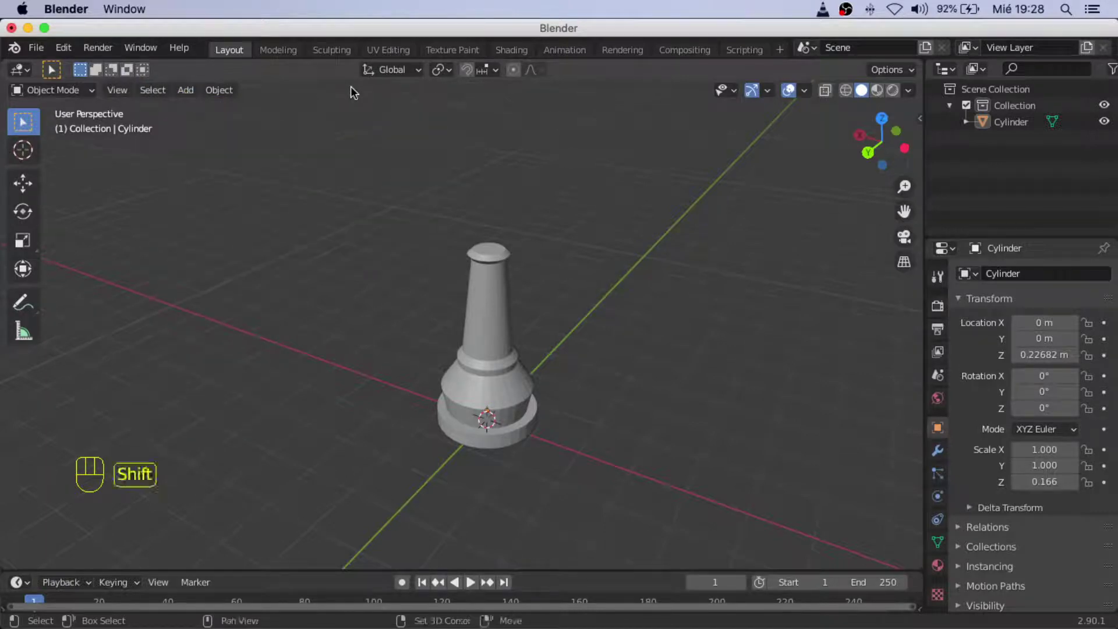
- Add a UV Sphere to the scene from the Add > Mesh list
{"action": "key", "text": "shift+a"}
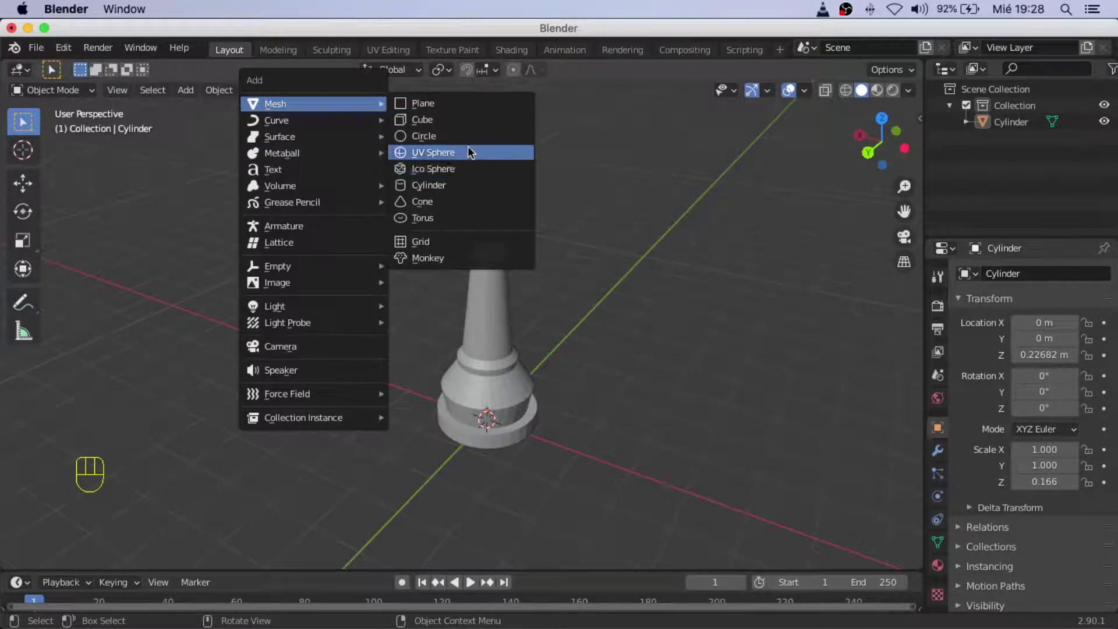
{"action": "left_click_drag", "start_coordinate": [539, 400], "coordinate": [450, 414]}
{"action": "left_click_drag", "start_coordinate": [452, 376], "coordinate": [494, 414]}
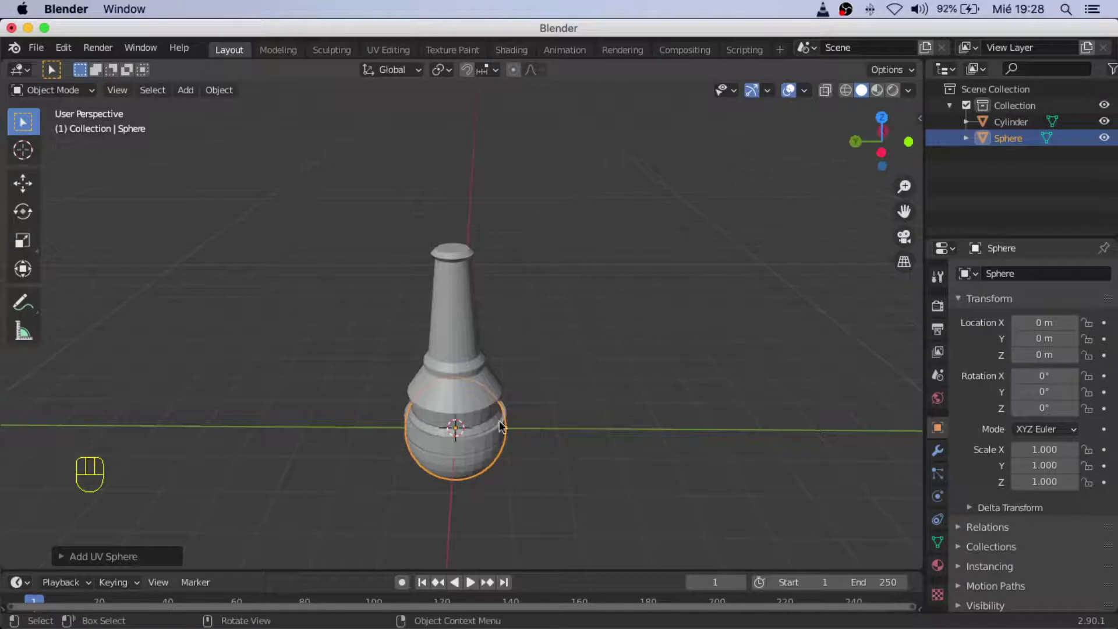
- Move the sphere along Y to about -3.17 m so it sits beside the pawn body
{"action": "key", "text": "g"}
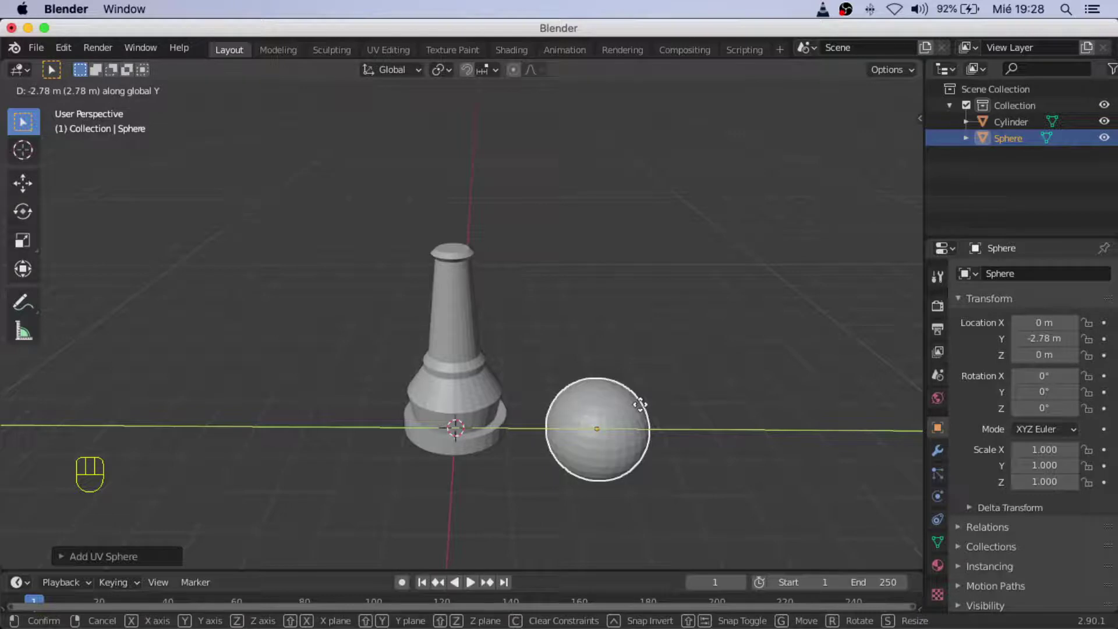
{"action": "left_click_drag", "start_coordinate": [555, 426], "coordinate": [589, 414]}
{"action": "middle_click", "coordinate": [613, 440]}
{"action": "middle_click", "coordinate": [538, 418]}
{"action": "left_click_drag", "start_coordinate": [565, 455], "coordinate": [497, 466]}
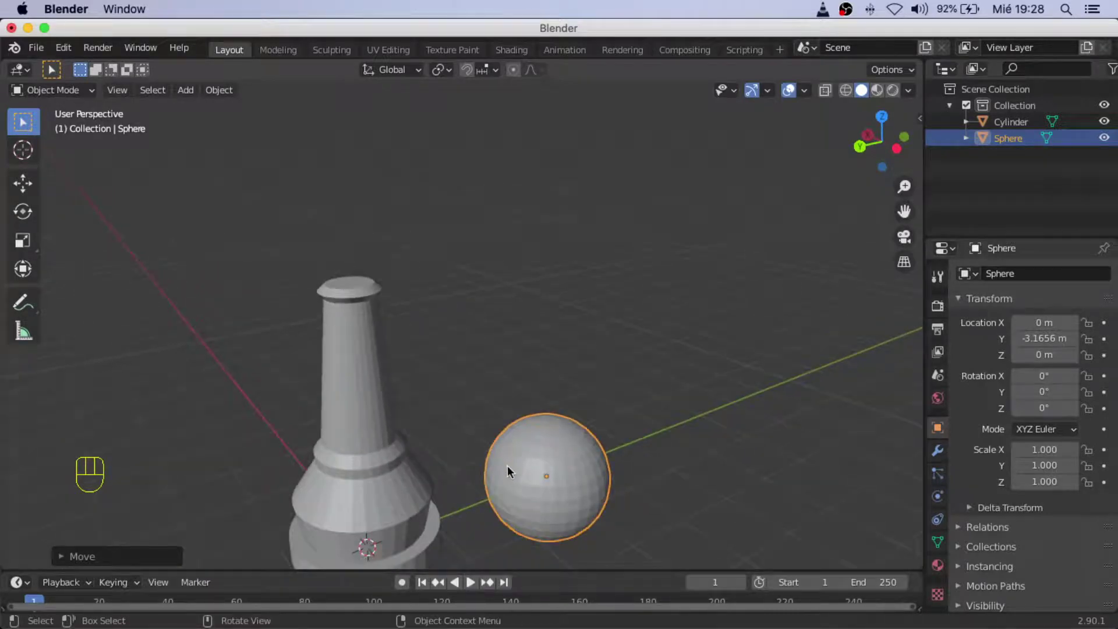
- Raise the sphere along Z above the pawn's neck, to about 3.97 m height
{"action": "key", "text": "g"}
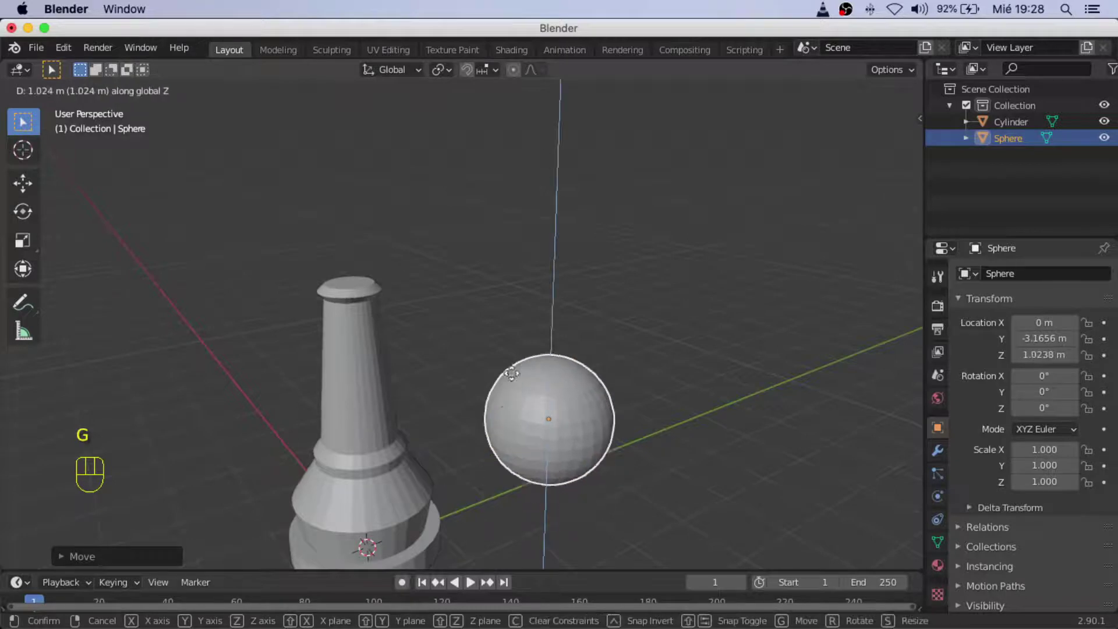
{"action": "left_click_drag", "start_coordinate": [443, 372], "coordinate": [557, 377]}
{"action": "left_click_drag", "start_coordinate": [497, 409], "coordinate": [517, 406]}
{"action": "left_click_drag", "start_coordinate": [506, 416], "coordinate": [440, 418]}
{"action": "left_click_drag", "start_coordinate": [496, 395], "coordinate": [443, 428]}
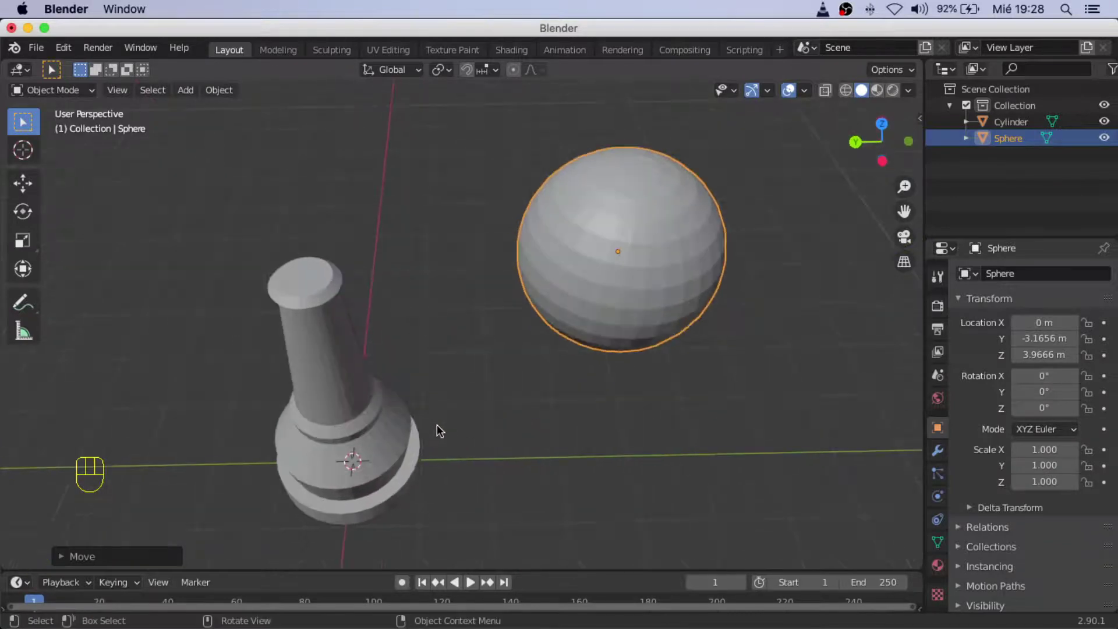
- Orbit to look down on the sphere and pawn from above
{"action": "left_click_drag", "start_coordinate": [462, 398], "coordinate": [458, 343]}
{"action": "middle_click", "coordinate": [471, 369]}
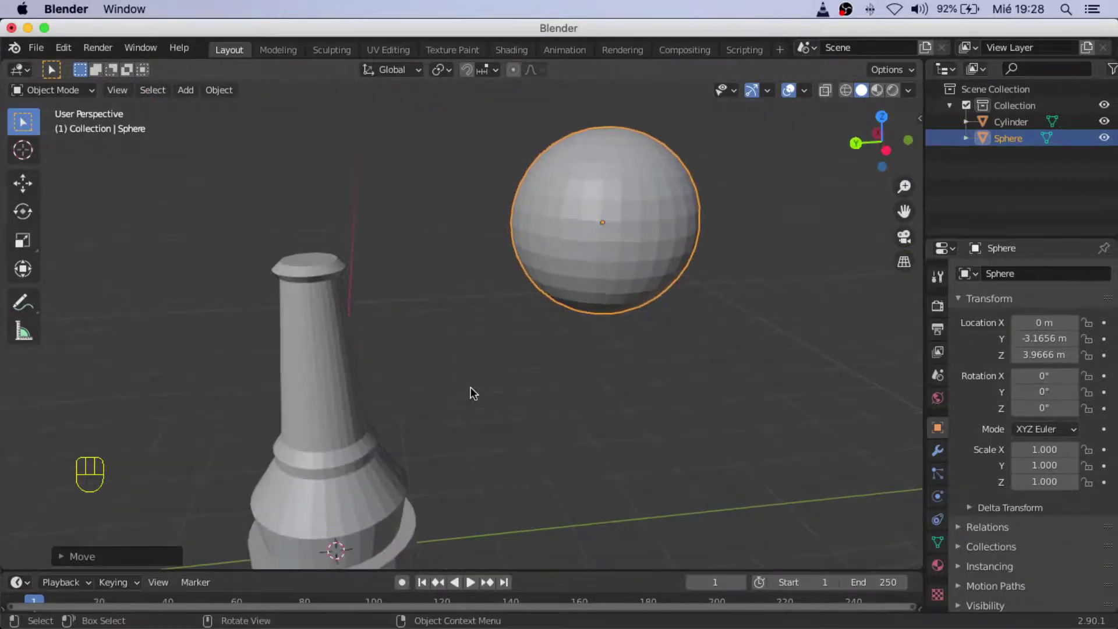
{"action": "left_click_drag", "start_coordinate": [474, 389], "coordinate": [498, 449]}
{"action": "left_click_drag", "start_coordinate": [519, 484], "coordinate": [625, 452]}
{"action": "left_click_drag", "start_coordinate": [611, 475], "coordinate": [557, 490]}
{"action": "left_click_drag", "start_coordinate": [585, 458], "coordinate": [557, 454]}
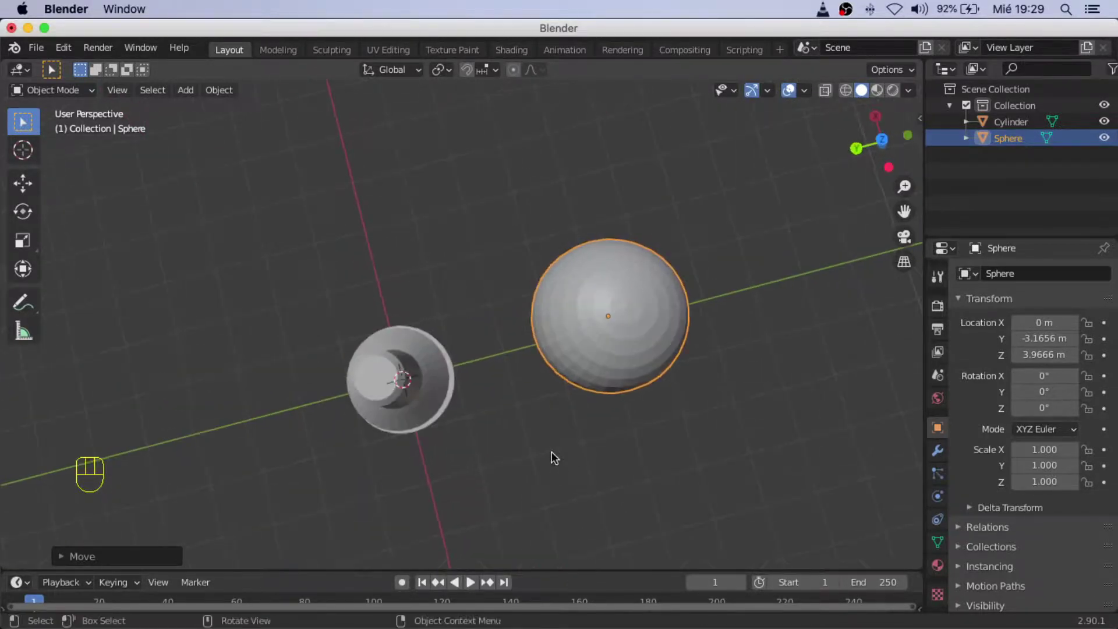
- Slide the sphere along Y until it is centred over the neck, then view it from the side
{"action": "key", "text": "g"}
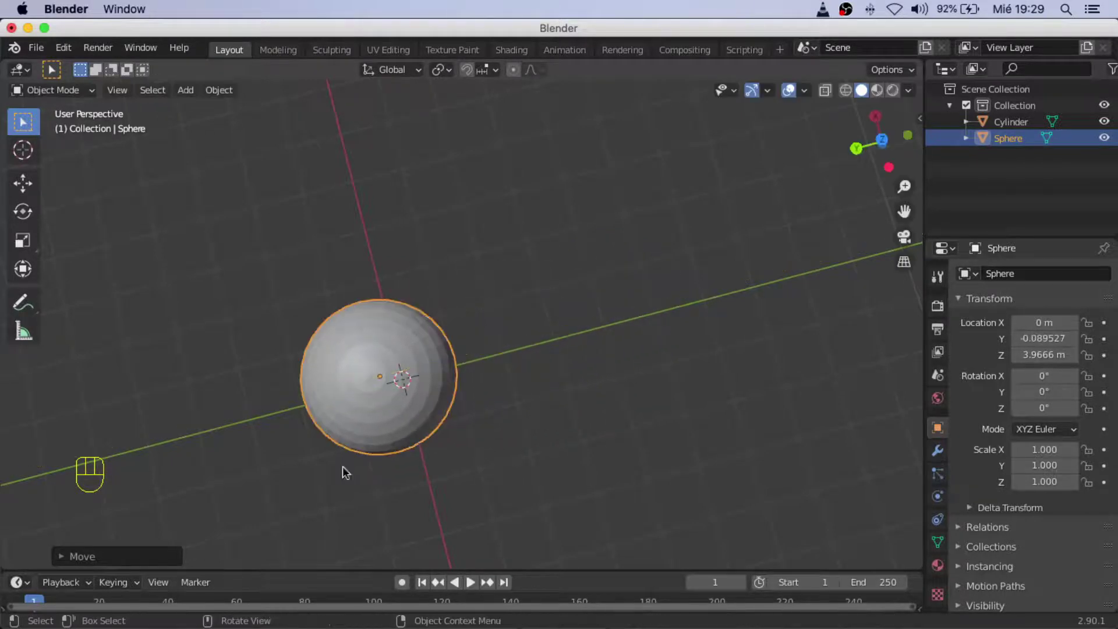
{"action": "left_click_drag", "start_coordinate": [370, 452], "coordinate": [381, 289]}
{"action": "left_click_drag", "start_coordinate": [472, 387], "coordinate": [625, 422]}
{"action": "left_click_drag", "start_coordinate": [575, 421], "coordinate": [517, 418]}
{"action": "left_click_drag", "start_coordinate": [549, 398], "coordinate": [412, 368]}
{"action": "left_click_drag", "start_coordinate": [408, 418], "coordinate": [428, 459]}
{"action": "left_click_drag", "start_coordinate": [477, 438], "coordinate": [498, 442]}
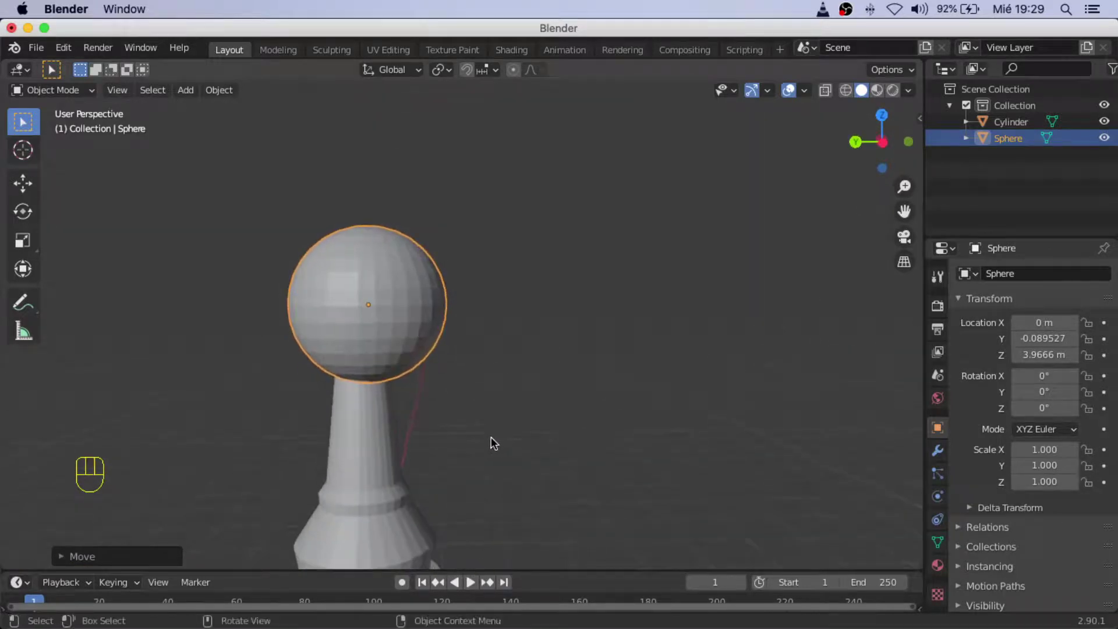
{"action": "left_click_drag", "start_coordinate": [596, 442], "coordinate": [460, 481]}
{"action": "left_click_drag", "start_coordinate": [470, 479], "coordinate": [680, 405]}
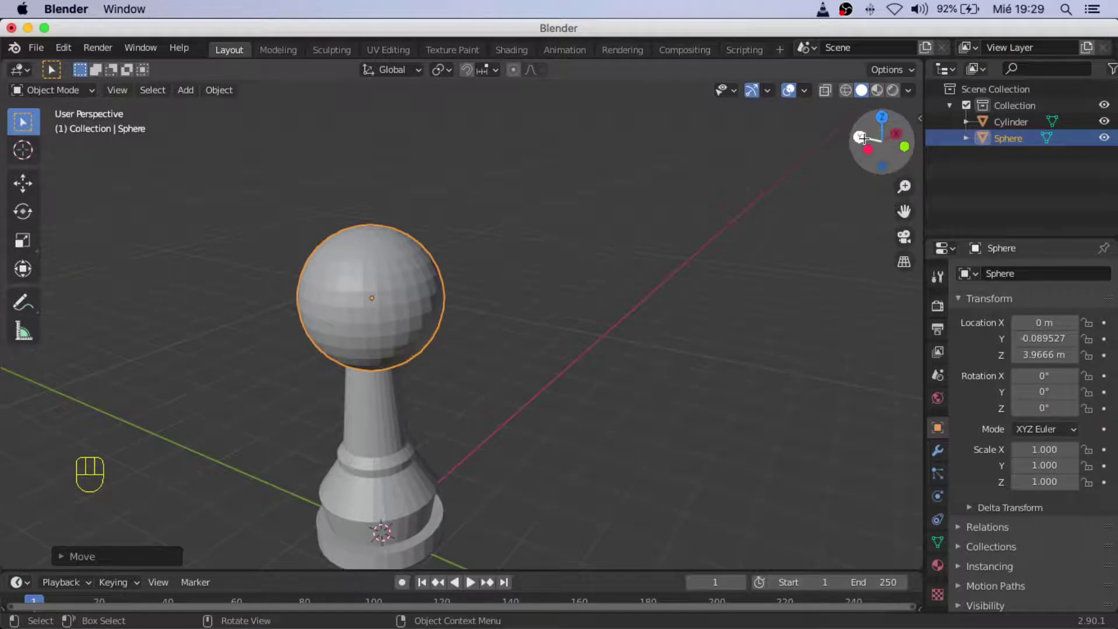
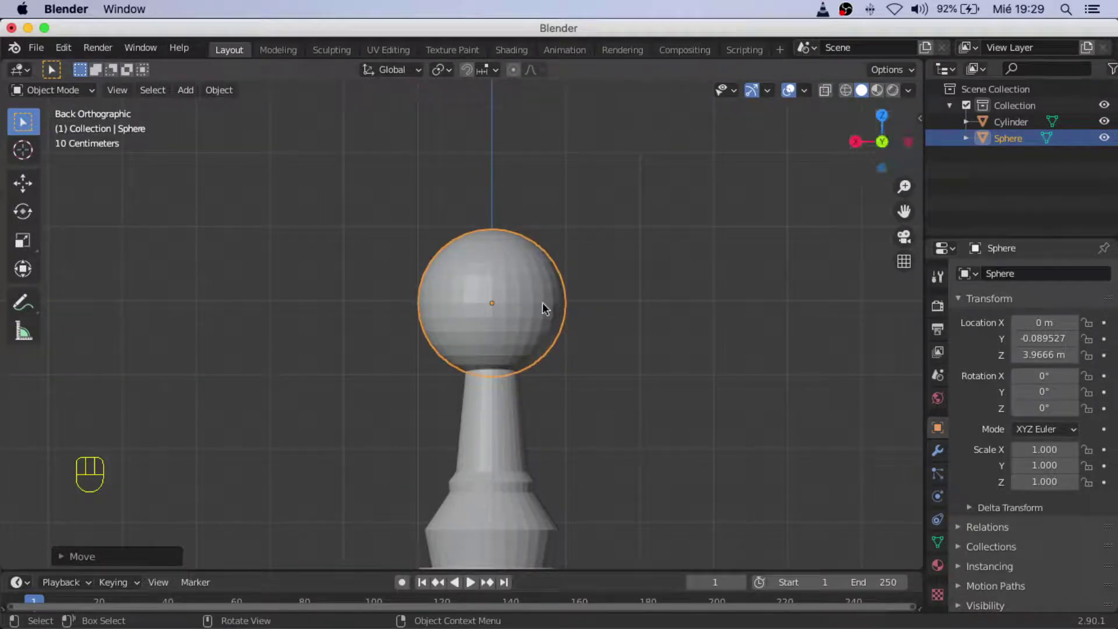
- Scale the sphere down to a smaller head size and frame it in the view
{"action": "left_click", "coordinate": [562, 310]}
{"action": "key", "text": "s"}
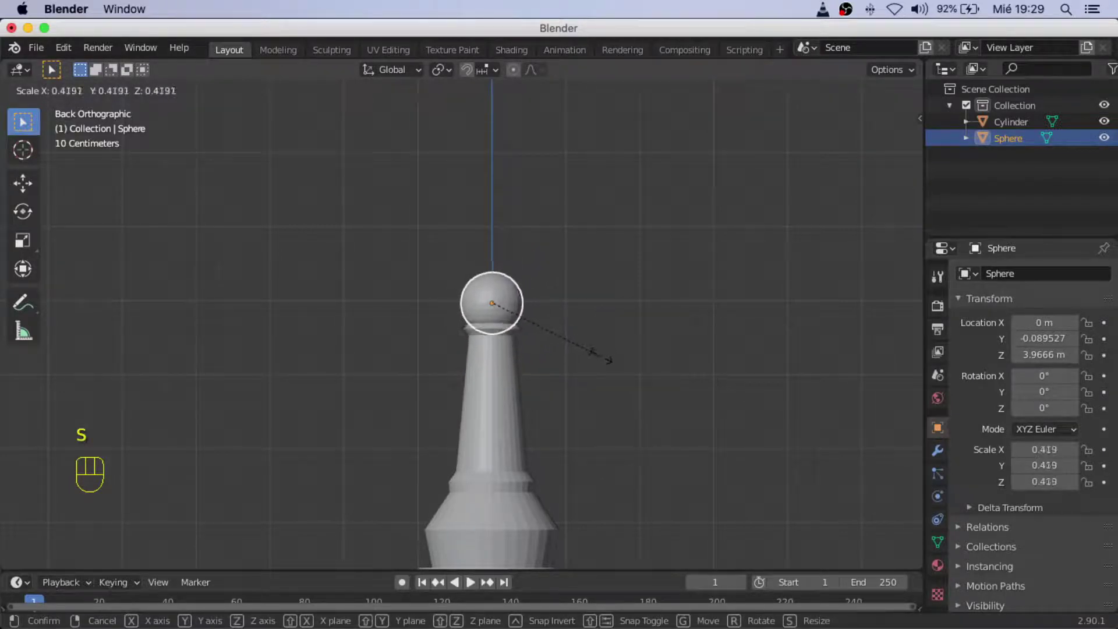
{"action": "left_click", "coordinate": [611, 357]}
{"action": "middle_click", "coordinate": [561, 362]}
{"action": "left_click_drag", "start_coordinate": [623, 368], "coordinate": [551, 381]}
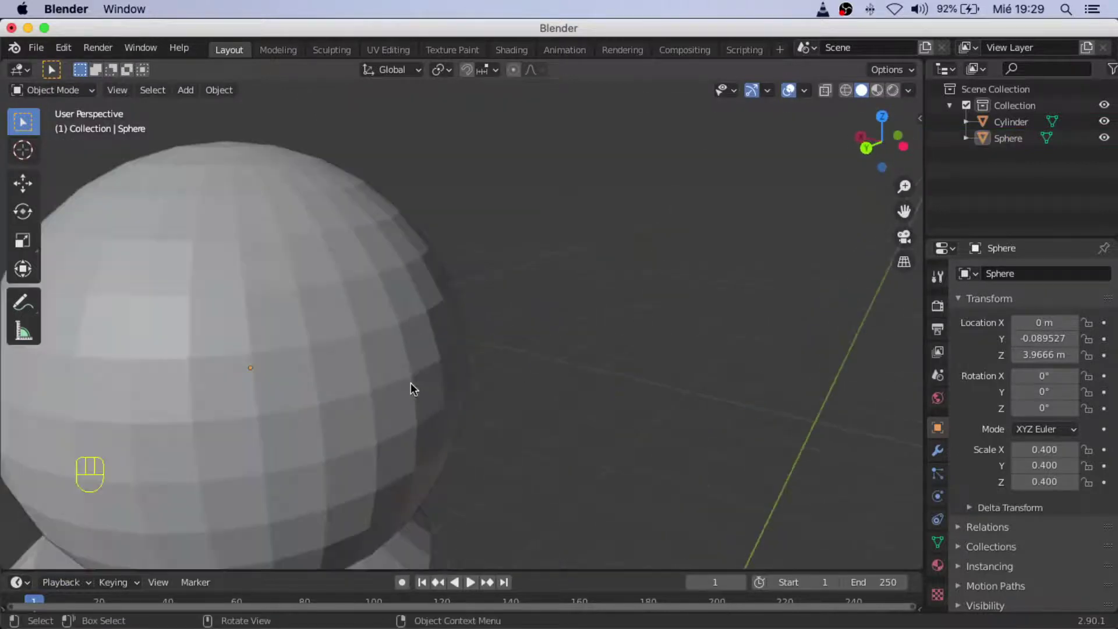
{"action": "left_click_drag", "start_coordinate": [507, 392], "coordinate": [488, 405]}
{"action": "left_click_drag", "start_coordinate": [452, 416], "coordinate": [592, 377]}
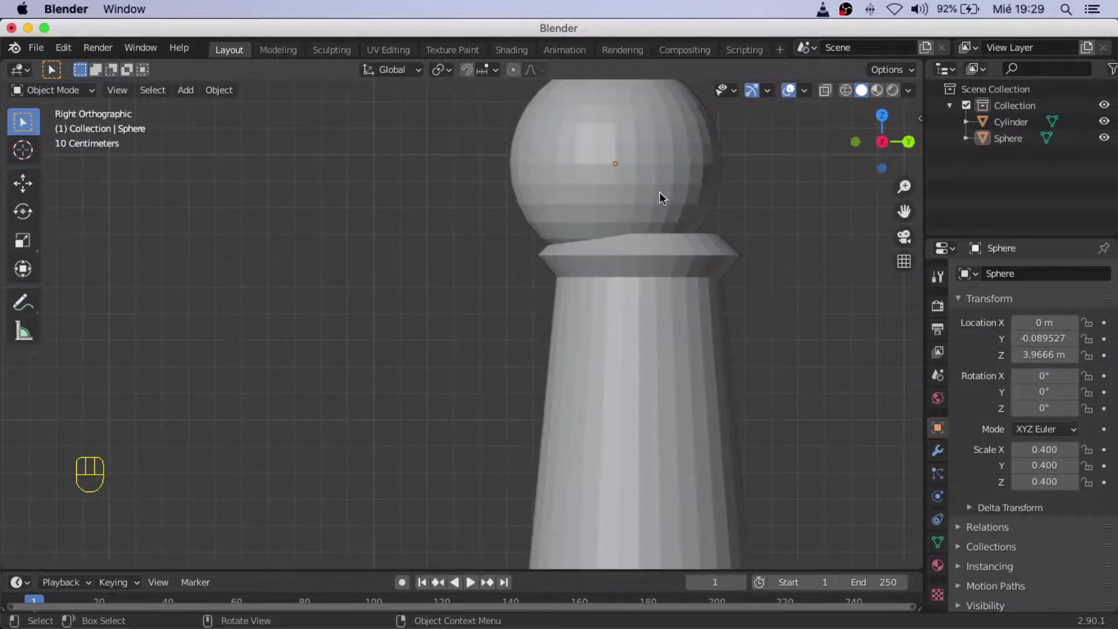
{"action": "left_click_drag", "start_coordinate": [832, 179], "coordinate": [661, 289]}
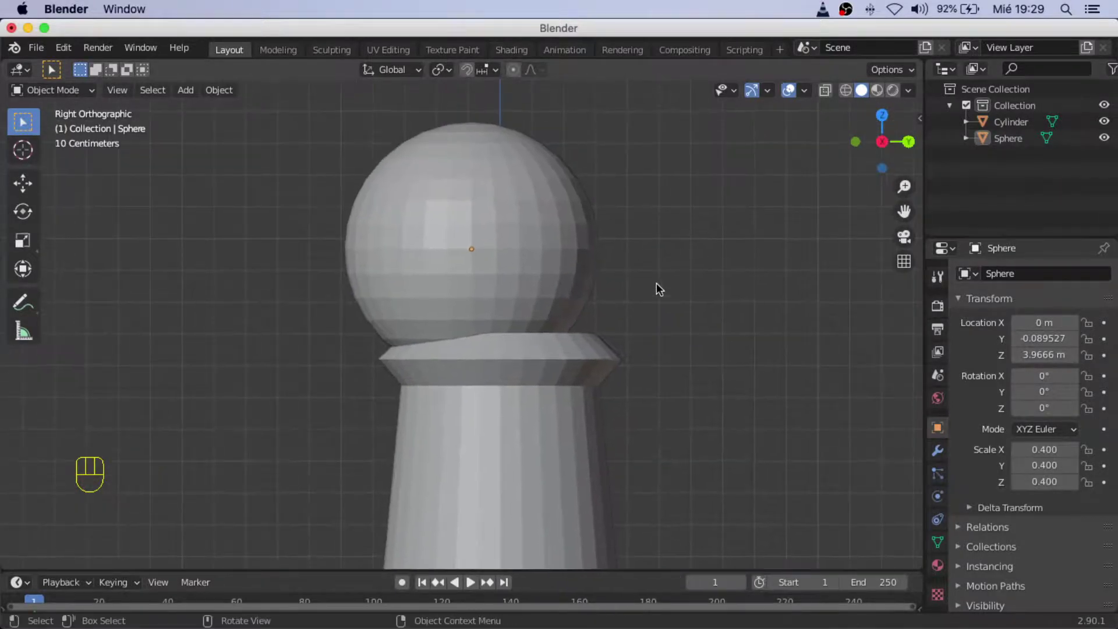
- Nudge the sphere head along Y until its Location Y is nearly 0 over the neck
{"action": "left_click", "coordinate": [554, 271]}
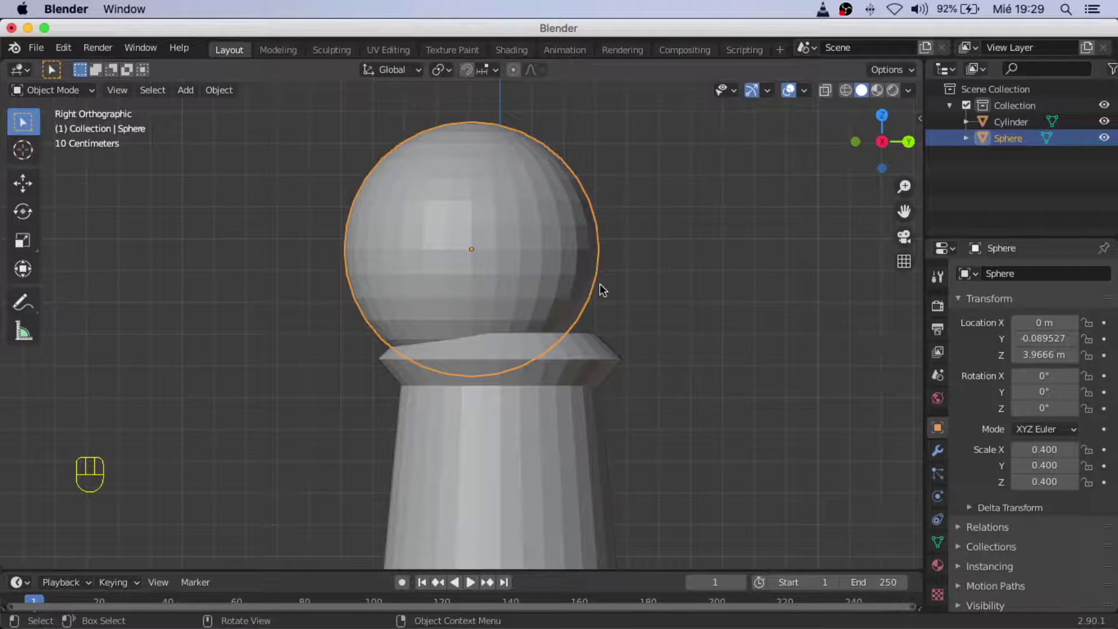
{"action": "key", "text": "g"}
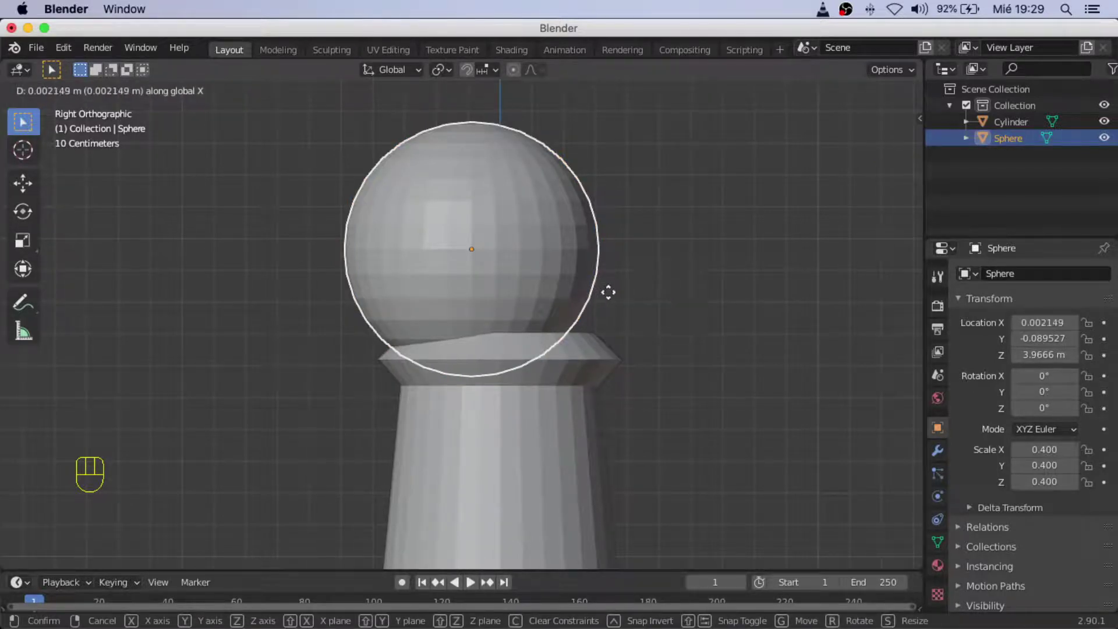
{"action": "left_click_drag", "start_coordinate": [610, 319], "coordinate": [601, 387]}
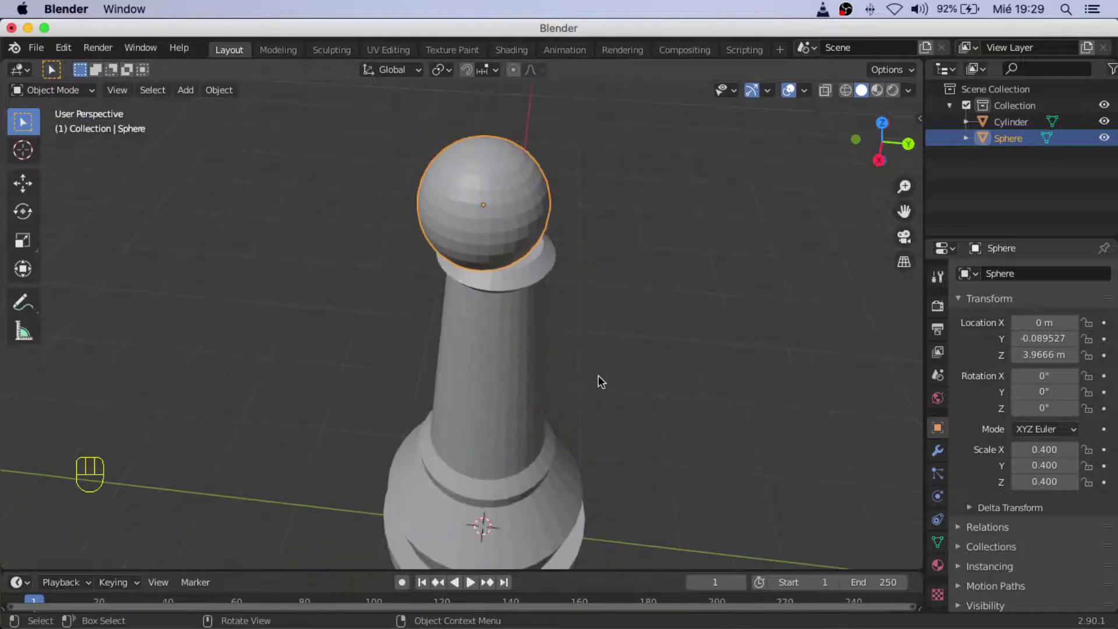
{"action": "key", "text": "g"}
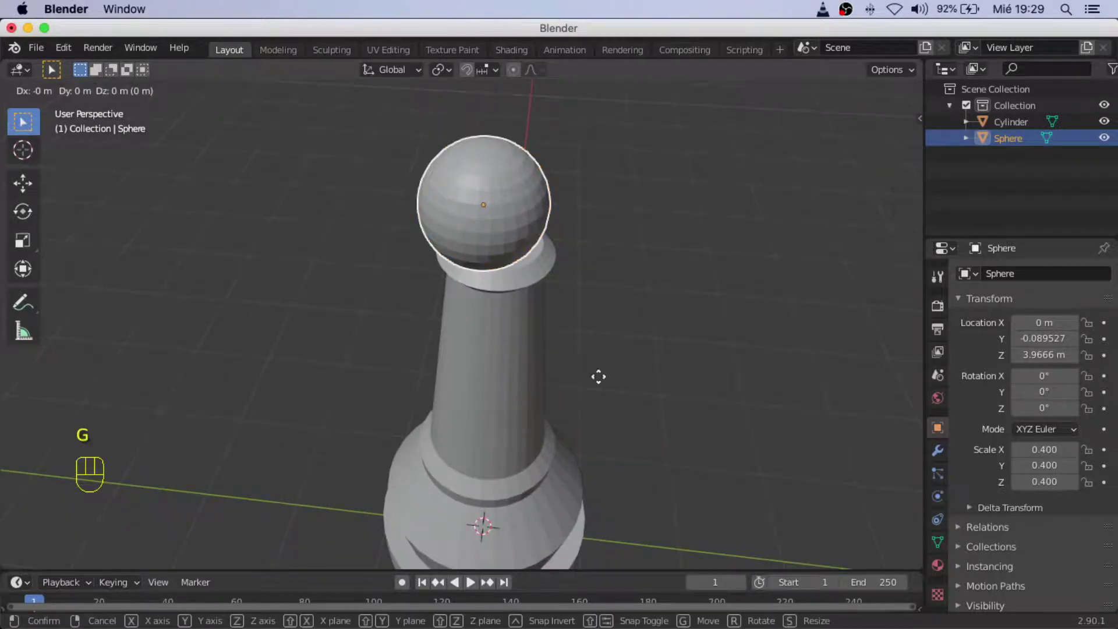
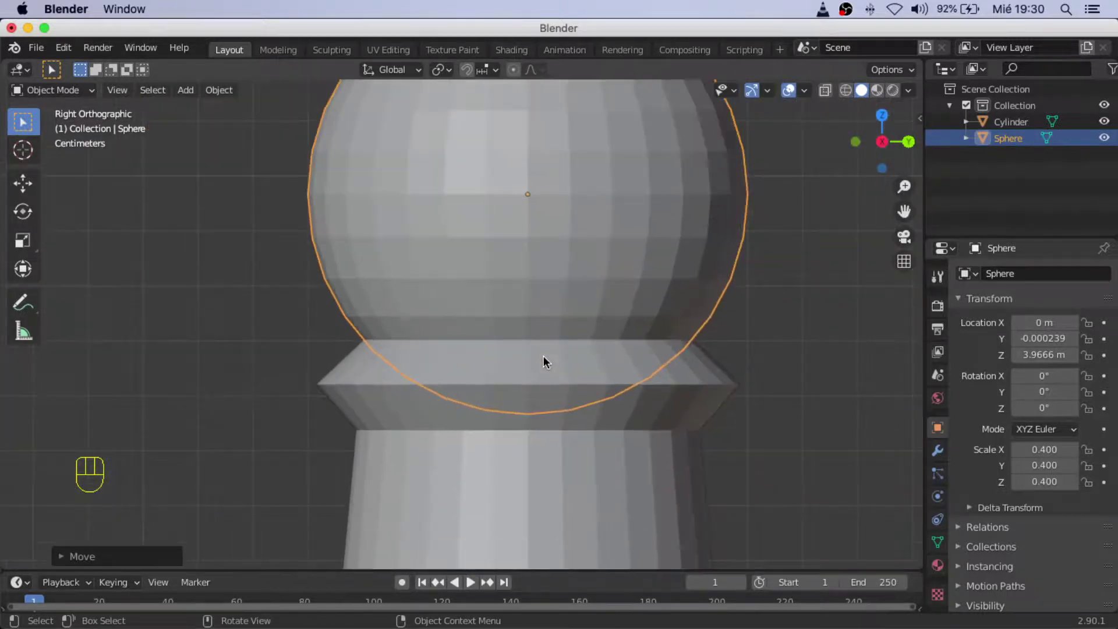
{"action": "left_click_drag", "start_coordinate": [659, 348], "coordinate": [643, 348]}
{"action": "middle_click", "coordinate": [654, 347]}
{"action": "left_click_drag", "start_coordinate": [609, 328], "coordinate": [473, 309]}
{"action": "left_click", "coordinate": [525, 382]}
{"action": "left_click_drag", "start_coordinate": [541, 385], "coordinate": [650, 337]}
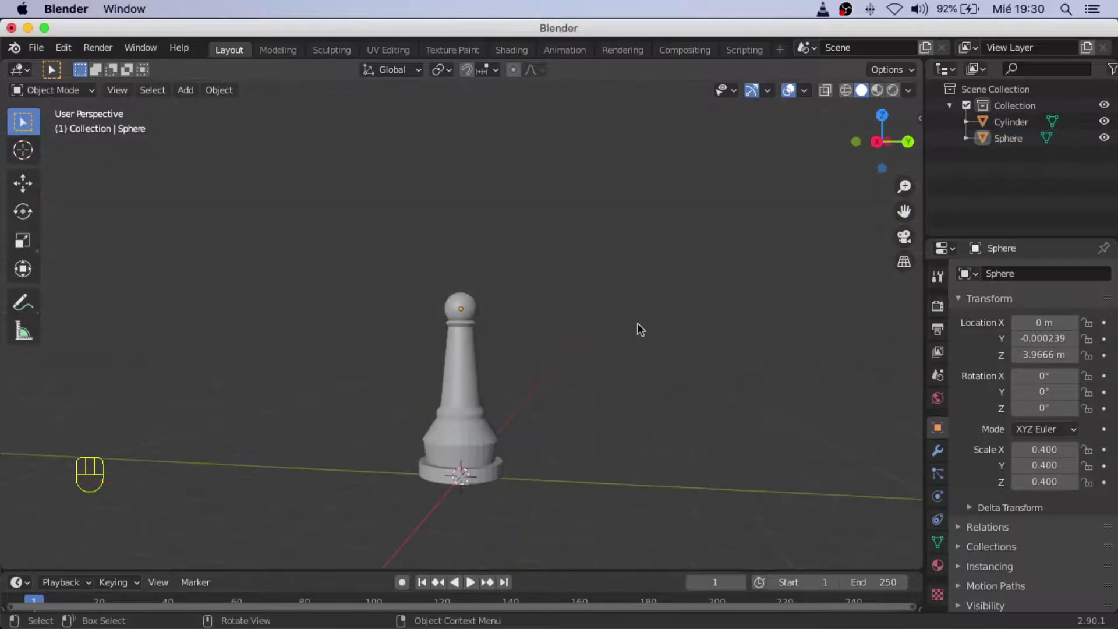
- Select the cylinder body, then Shift-select the sphere head so it is active
{"action": "left_click_drag", "start_coordinate": [640, 360], "coordinate": [675, 378]}
{"action": "left_click", "coordinate": [464, 283]}
{"action": "left_click", "coordinate": [476, 372]}
{"action": "left_click", "coordinate": [479, 302]}
{"action": "left_click", "coordinate": [479, 433]}
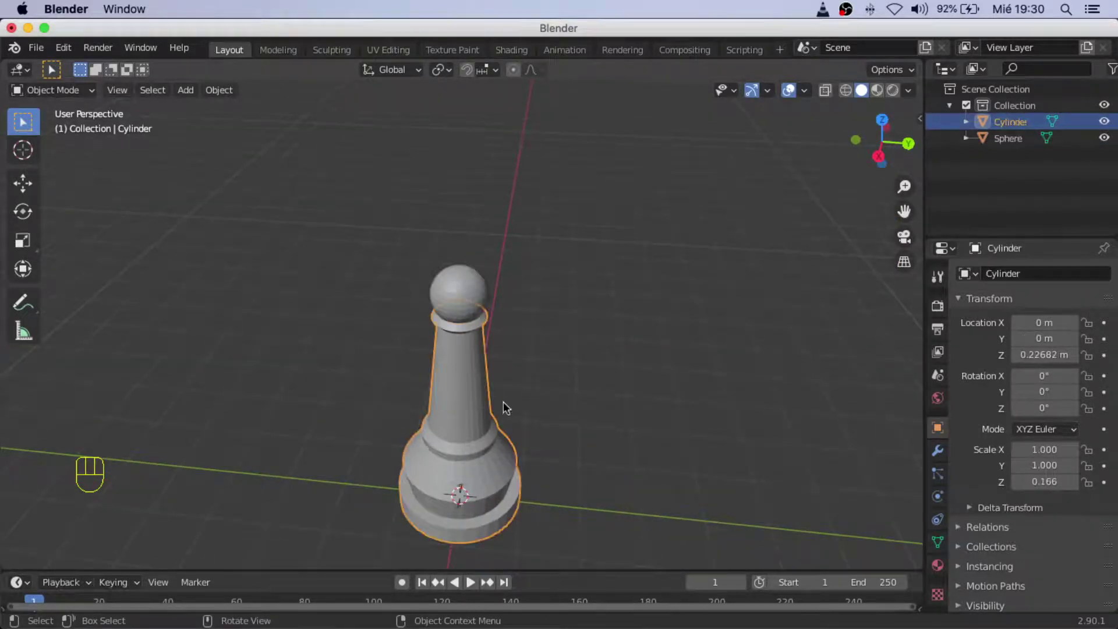
{"action": "left_click", "coordinate": [484, 300]}
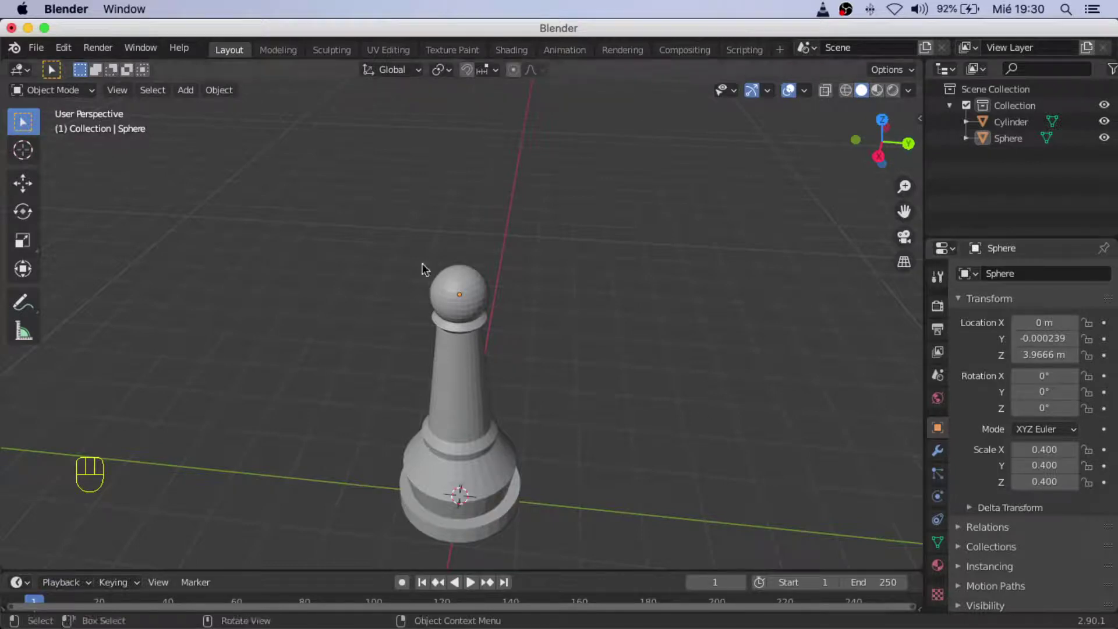
{"action": "left_click_drag", "start_coordinate": [594, 523], "coordinate": [670, 568]}
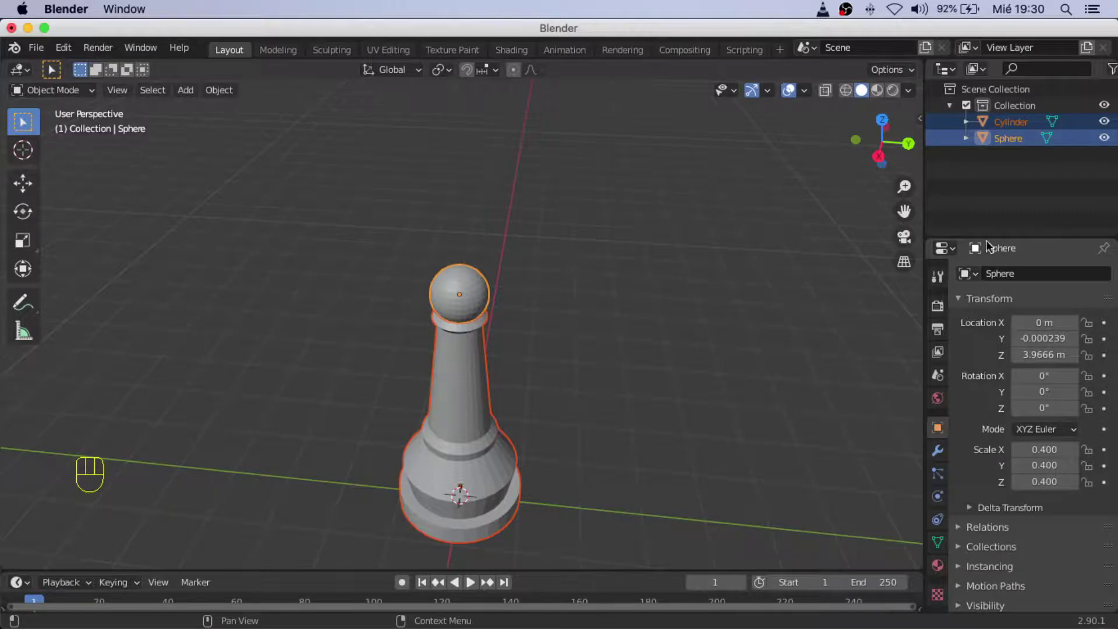
- Add a Boolean modifier to the sphere set to Union with the Cylinder as its object
{"action": "left_click", "coordinate": [942, 454]}
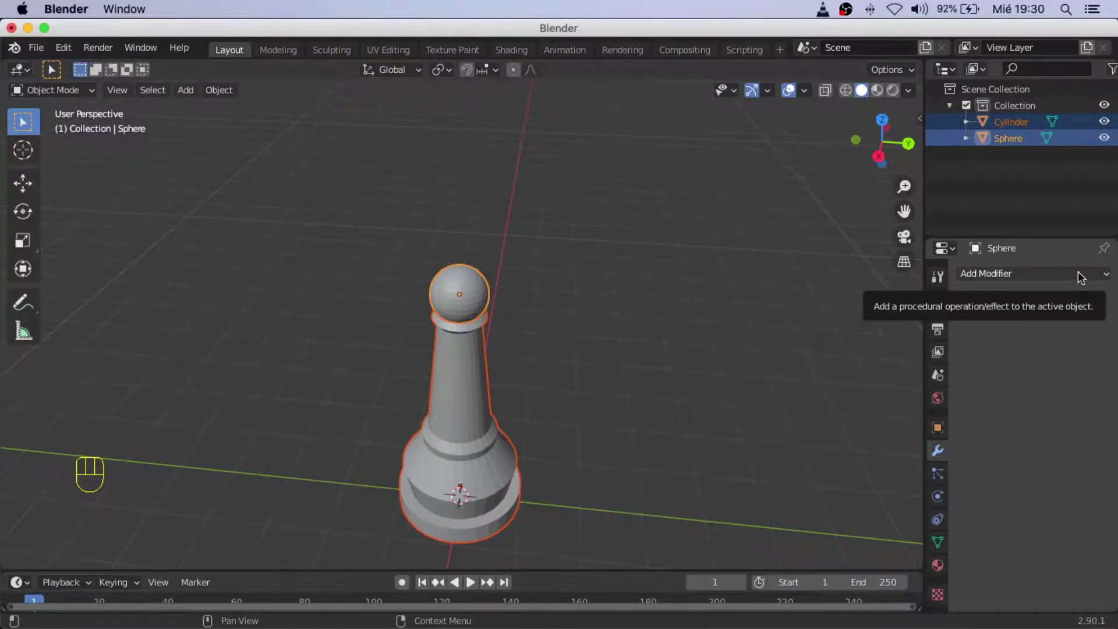
{"action": "left_click_drag", "start_coordinate": [1085, 275], "coordinate": [796, 350]}
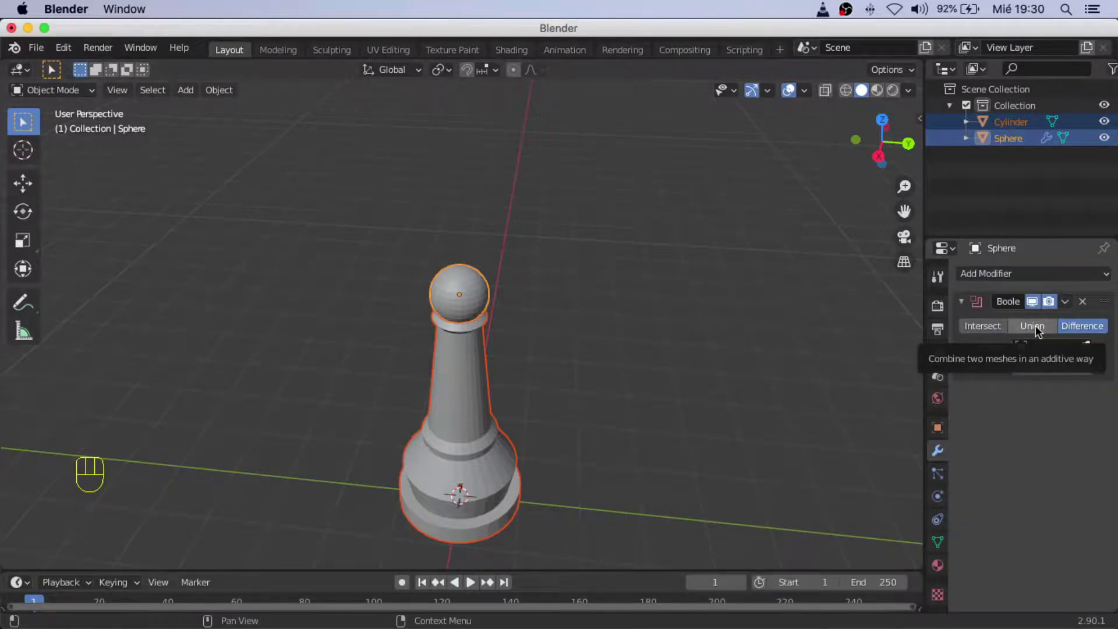
{"action": "left_click", "coordinate": [1039, 327]}
{"action": "left_click", "coordinate": [1091, 350]}
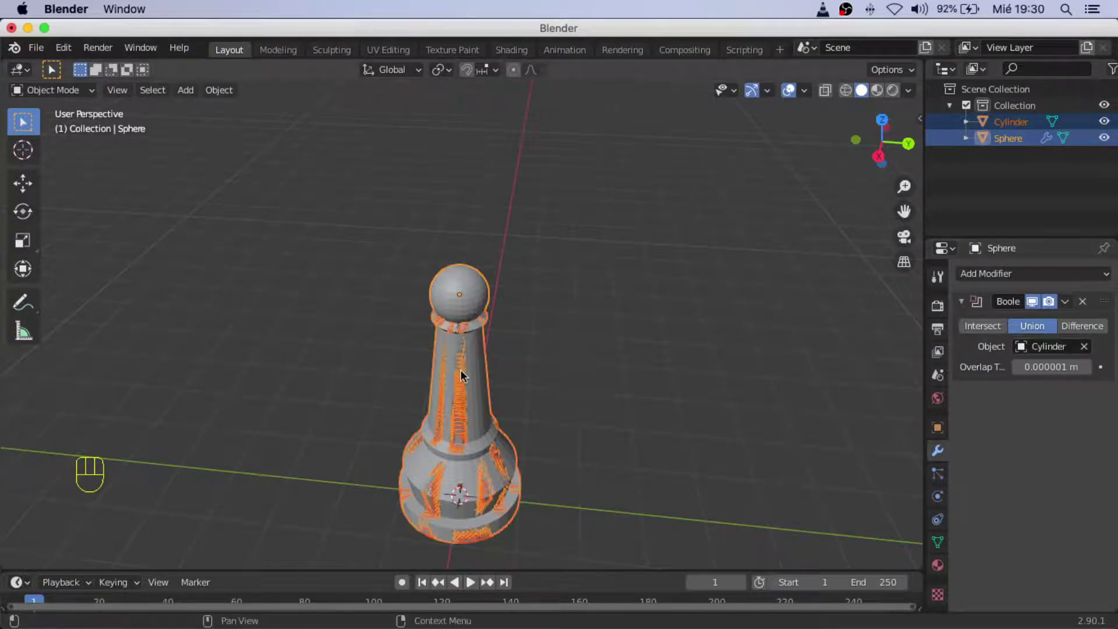
- Switch to Wireframe shading and inspect the head-body join around the pawn
{"action": "left_click_drag", "start_coordinate": [415, 437], "coordinate": [520, 429]}
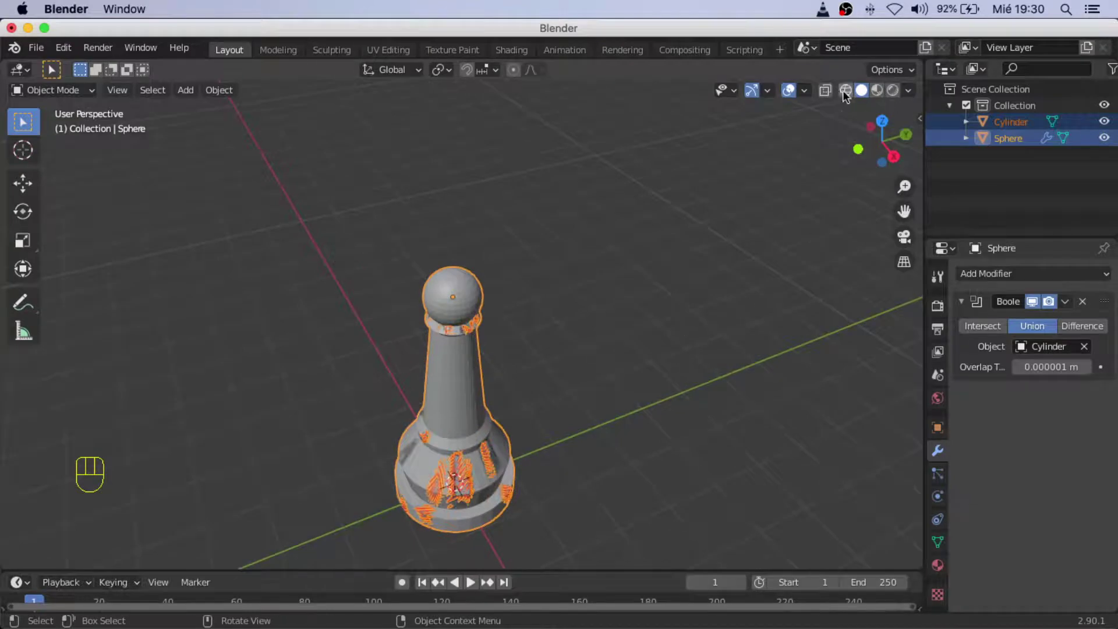
{"action": "left_click", "coordinate": [849, 94]}
{"action": "left_click_drag", "start_coordinate": [390, 346], "coordinate": [383, 323]}
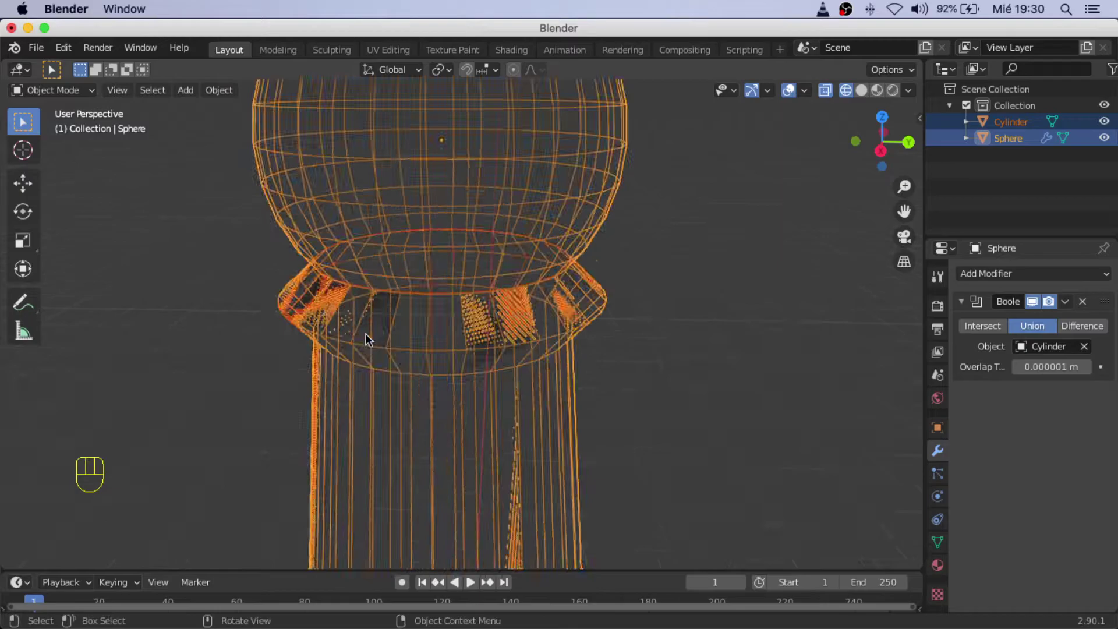
{"action": "left_click_drag", "start_coordinate": [371, 333], "coordinate": [587, 379]}
{"action": "left_click_drag", "start_coordinate": [502, 458], "coordinate": [473, 442]}
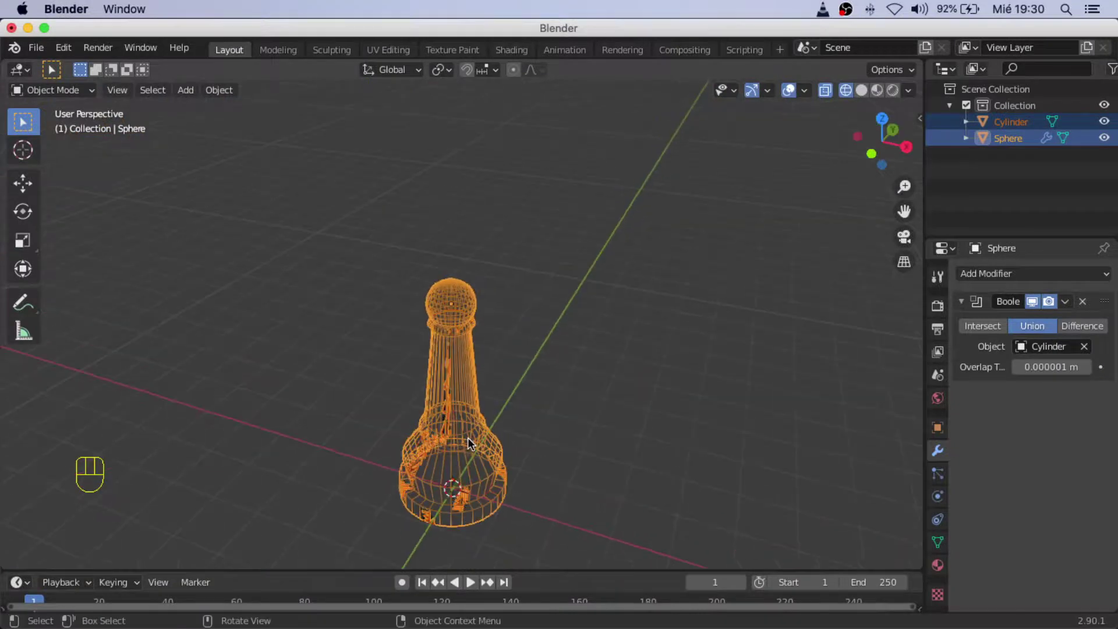
{"action": "left_click_drag", "start_coordinate": [514, 330], "coordinate": [559, 329]}
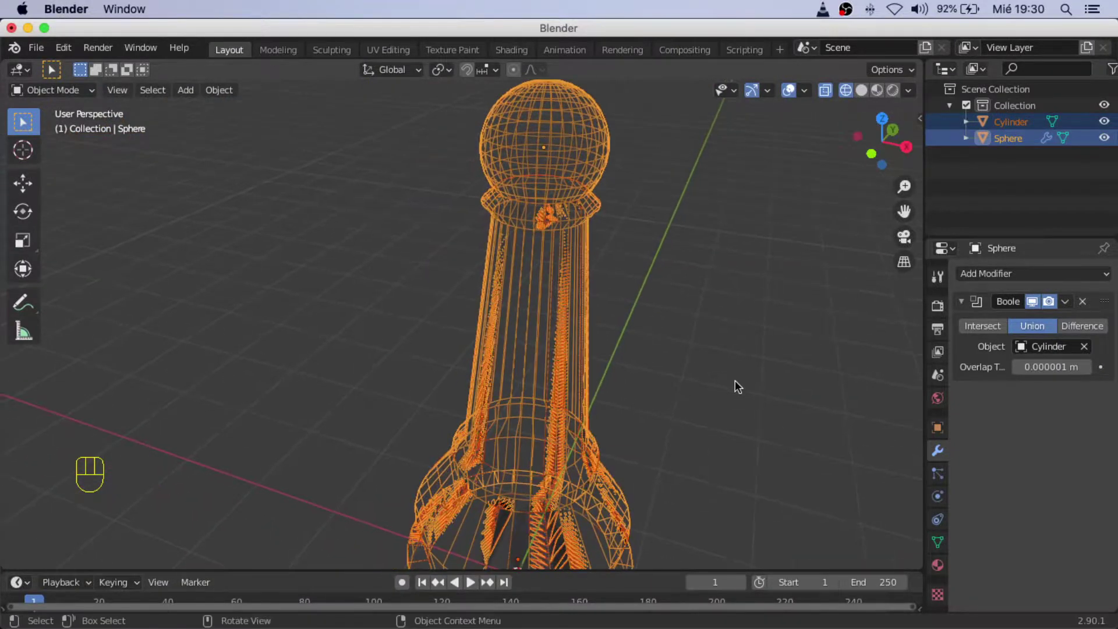
{"action": "left_click_drag", "start_coordinate": [595, 410], "coordinate": [643, 373]}
{"action": "middle_click", "coordinate": [582, 402]}
{"action": "middle_click", "coordinate": [627, 394]}
{"action": "left_click_drag", "start_coordinate": [1076, 309], "coordinate": [1056, 305]}
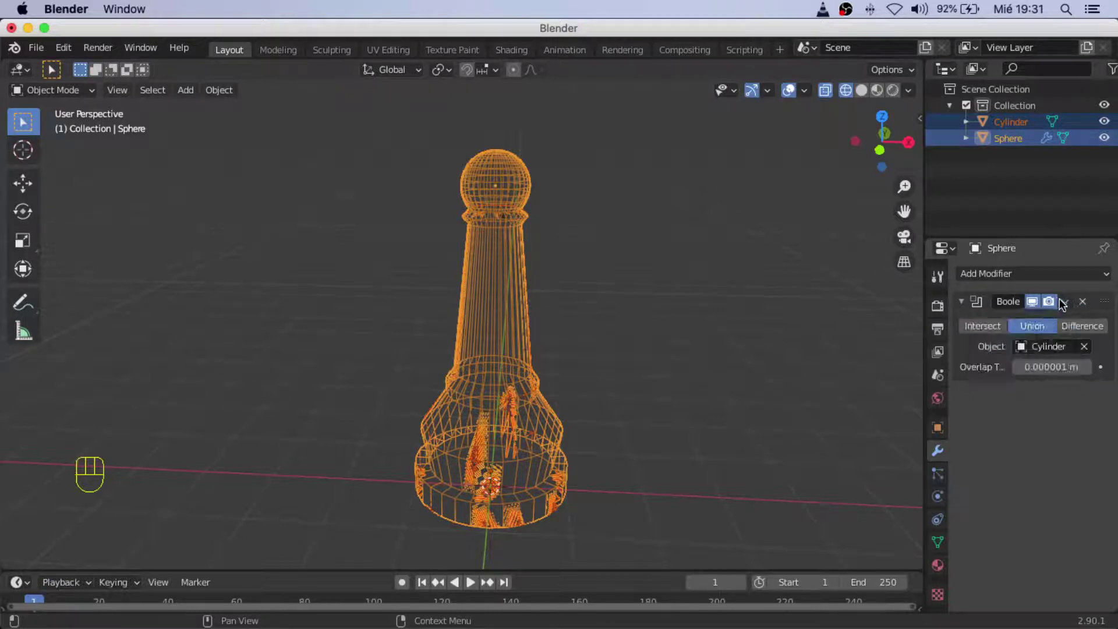
- Apply the Boolean Union modifier so the sphere and cylinder become one mesh
{"action": "left_click", "coordinate": [1065, 300]}
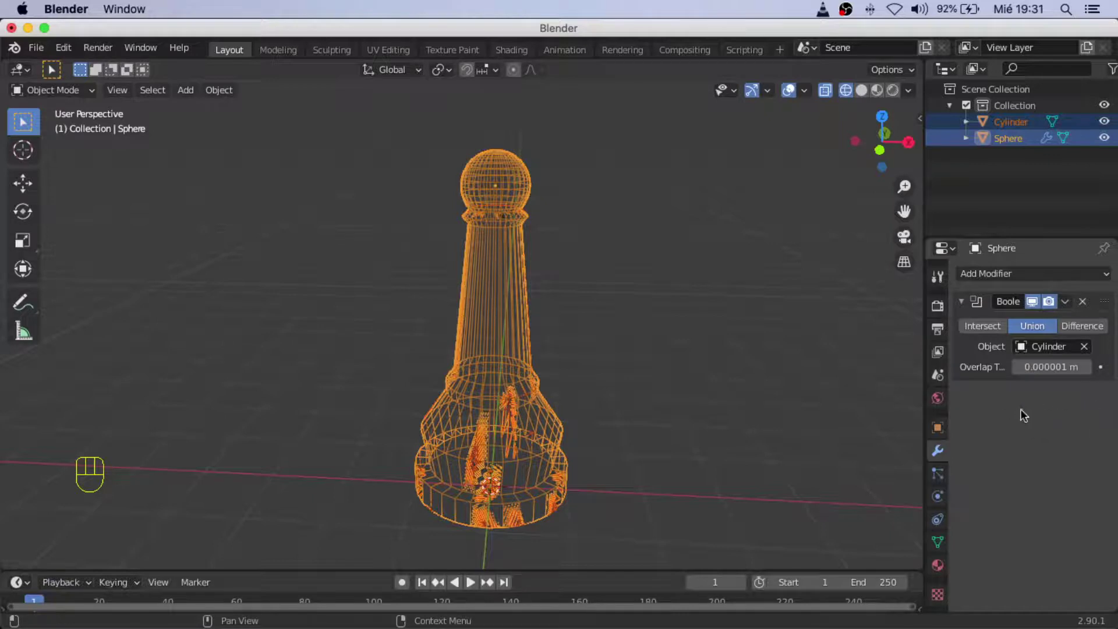
{"action": "left_click_drag", "start_coordinate": [1079, 303], "coordinate": [1081, 317]}
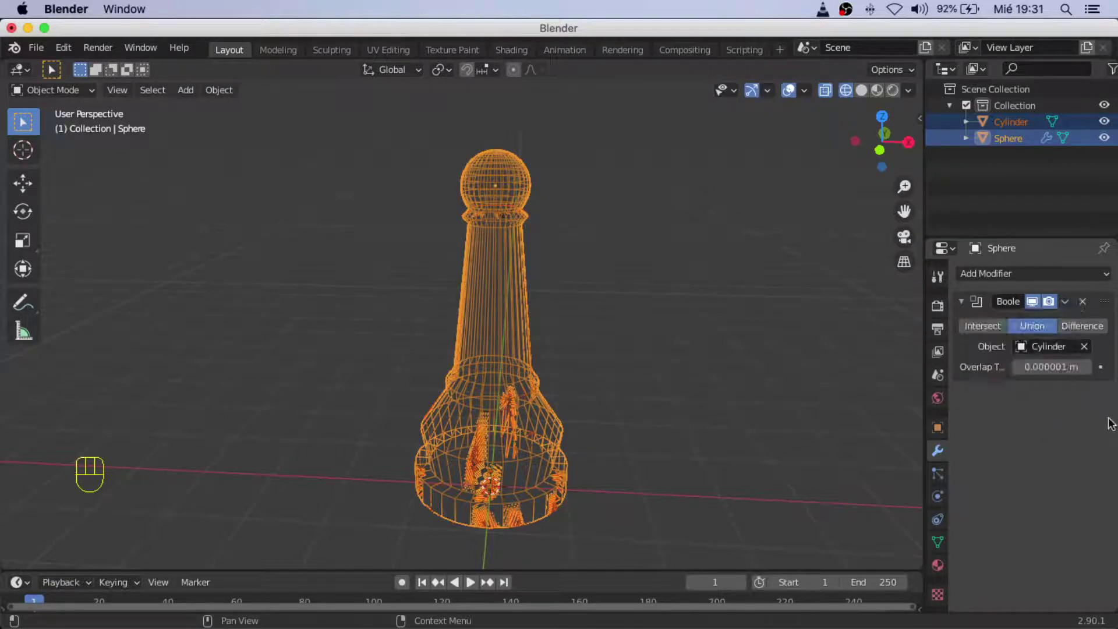
{"action": "left_click_drag", "start_coordinate": [1075, 304], "coordinate": [999, 326]}
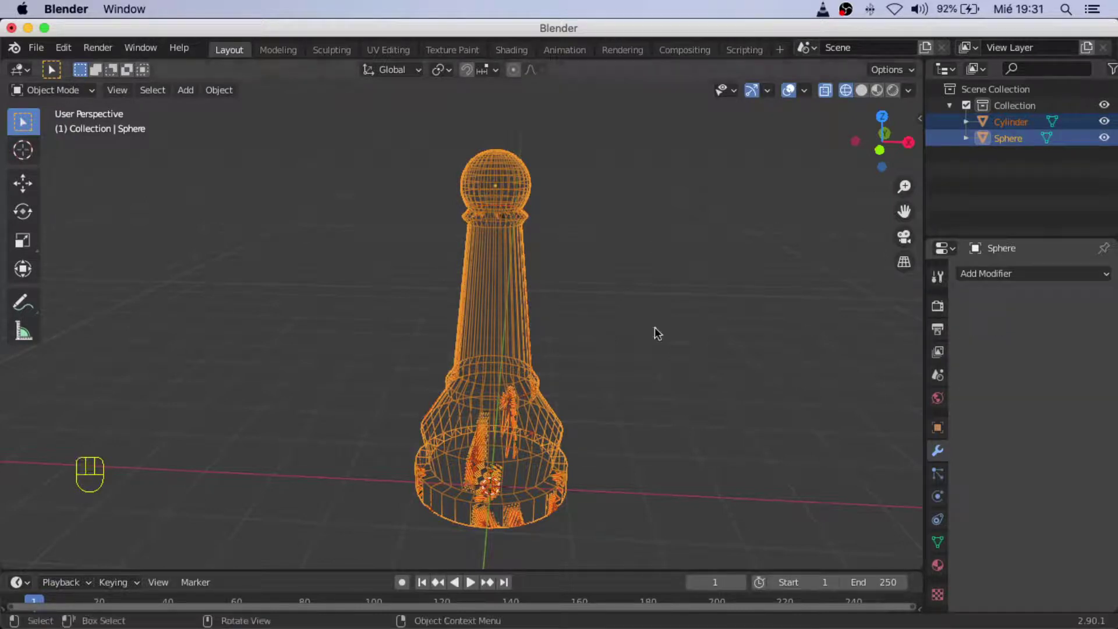
- Return to Solid shading and orbit around the finished pawn from base to head
{"action": "left_click_drag", "start_coordinate": [781, 330], "coordinate": [732, 354]}
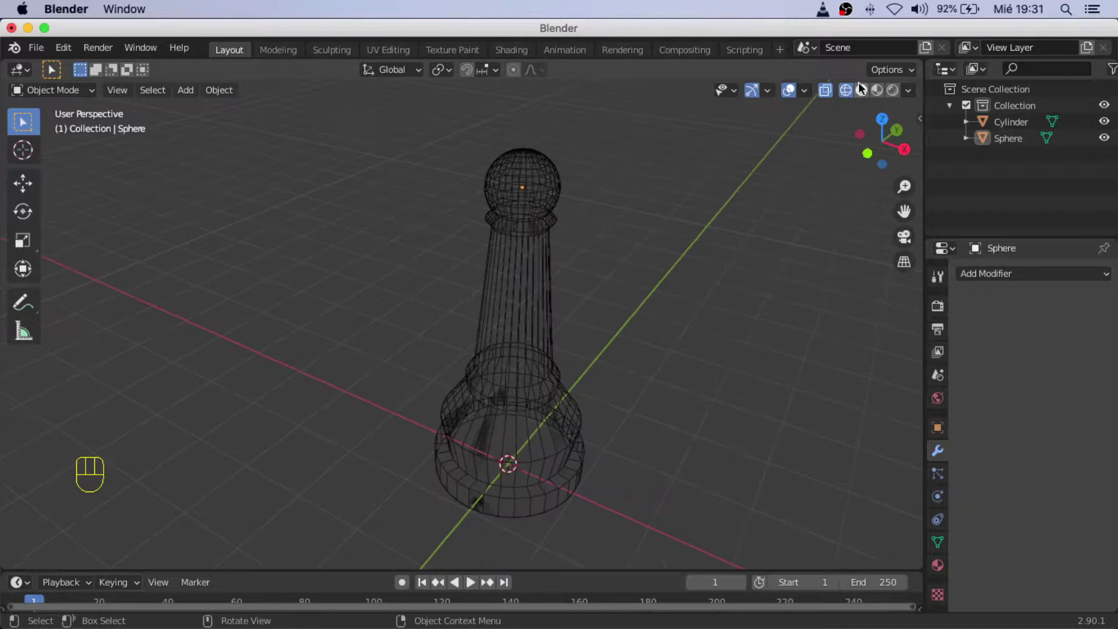
{"action": "left_click", "coordinate": [866, 90]}
{"action": "left_click_drag", "start_coordinate": [497, 350], "coordinate": [512, 392]}
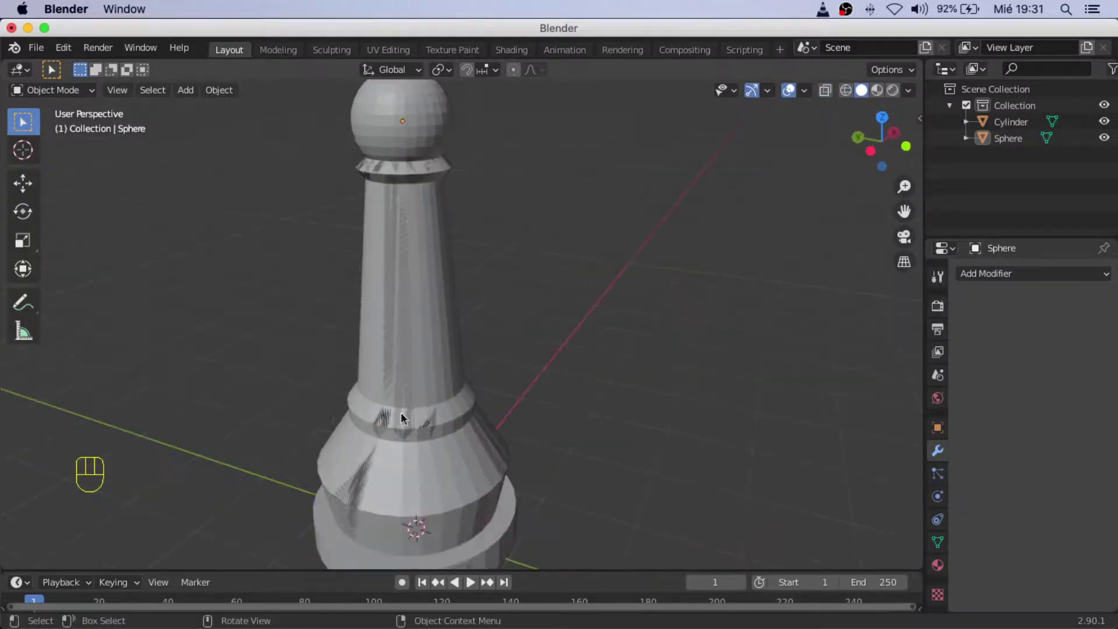
{"action": "middle_click", "coordinate": [456, 417]}
{"action": "left_click_drag", "start_coordinate": [469, 365], "coordinate": [644, 311]}
{"action": "middle_click", "coordinate": [563, 377]}
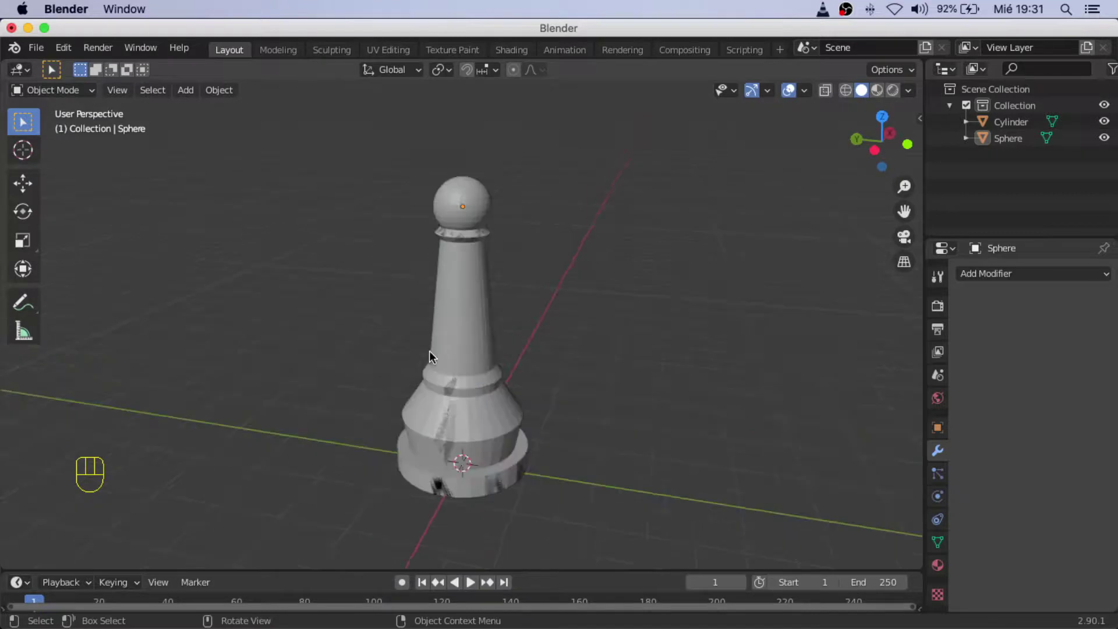
{"action": "left_click_drag", "start_coordinate": [535, 373], "coordinate": [645, 330]}
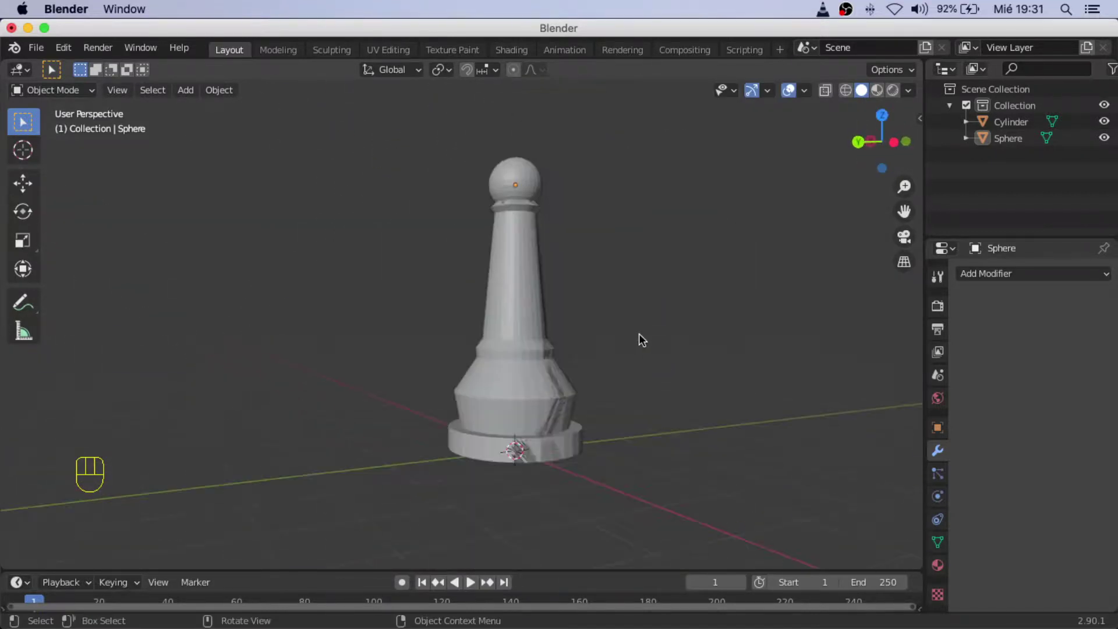
{"action": "left_click_drag", "start_coordinate": [633, 364], "coordinate": [423, 380]}
{"action": "left_click_drag", "start_coordinate": [545, 320], "coordinate": [503, 323]}
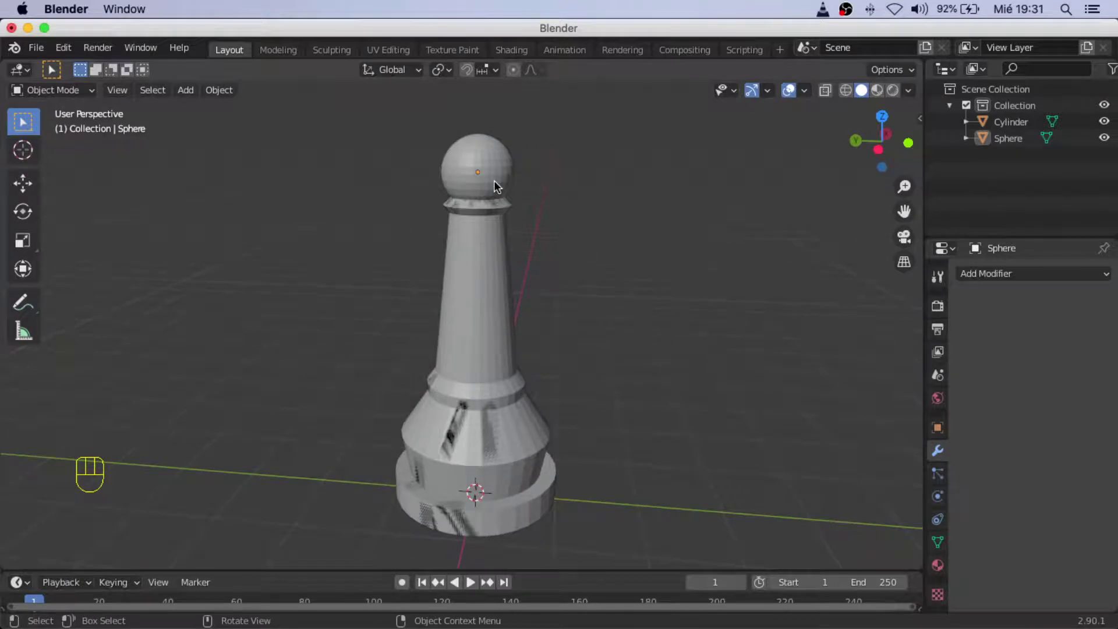
{"action": "left_click_drag", "start_coordinate": [540, 220], "coordinate": [557, 199]}
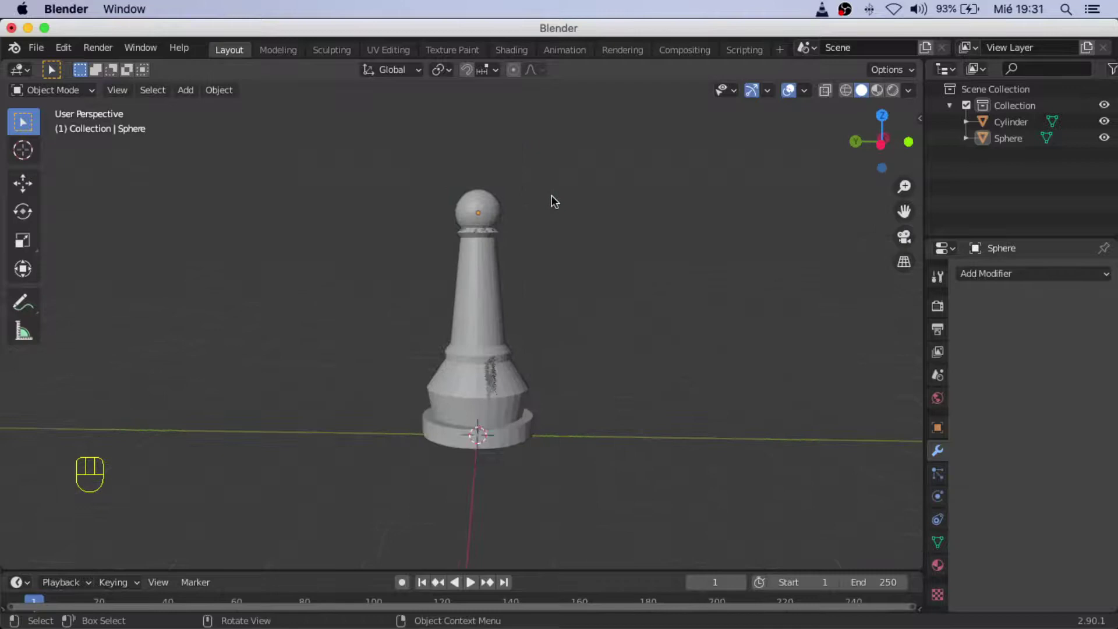
{"action": "middle_click", "coordinate": [551, 213]}
{"action": "left_click_drag", "start_coordinate": [584, 244], "coordinate": [413, 226]}
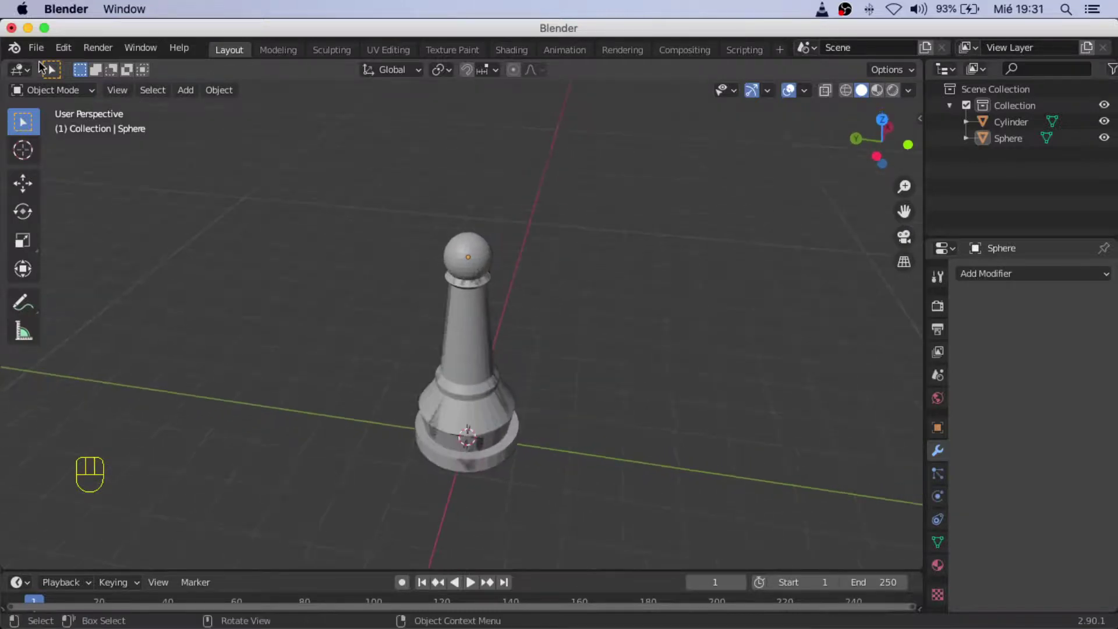
- Open File > Save As, showing the file browser in Downloads with untitled.blend
{"action": "left_click_drag", "start_coordinate": [35, 50], "coordinate": [123, 158]}
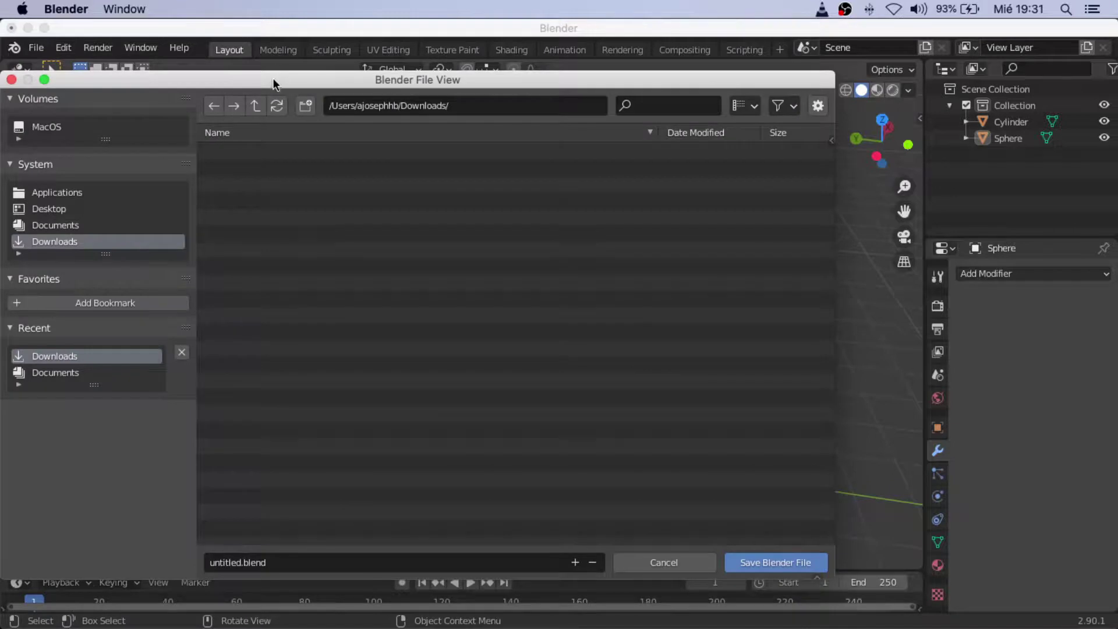